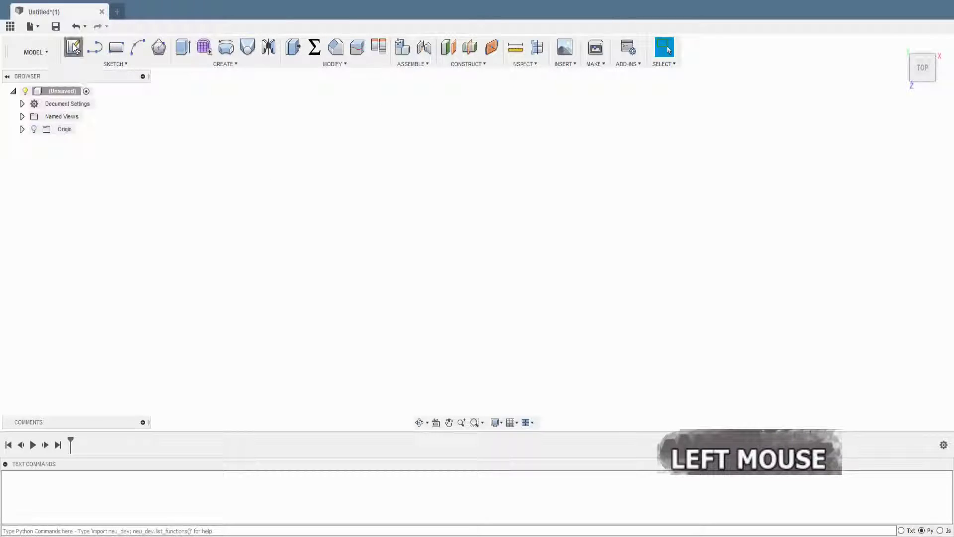
Step: Start a new sketch on the horizontal XY origin plane
middle_click(445, 284)
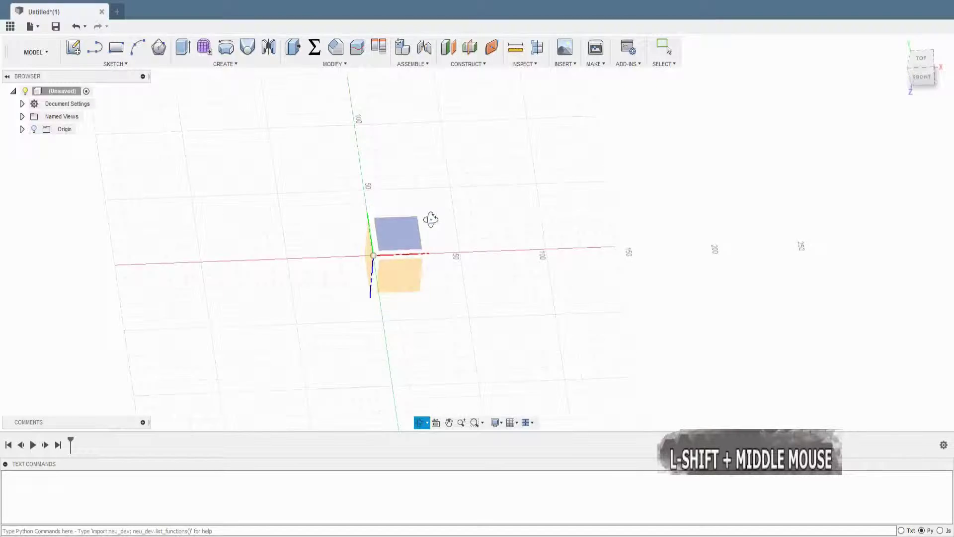
click(416, 277)
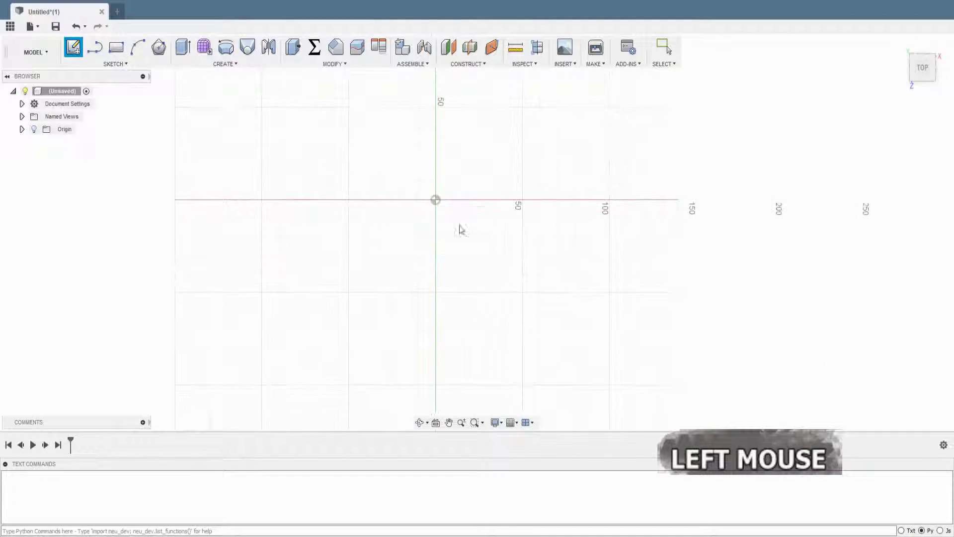
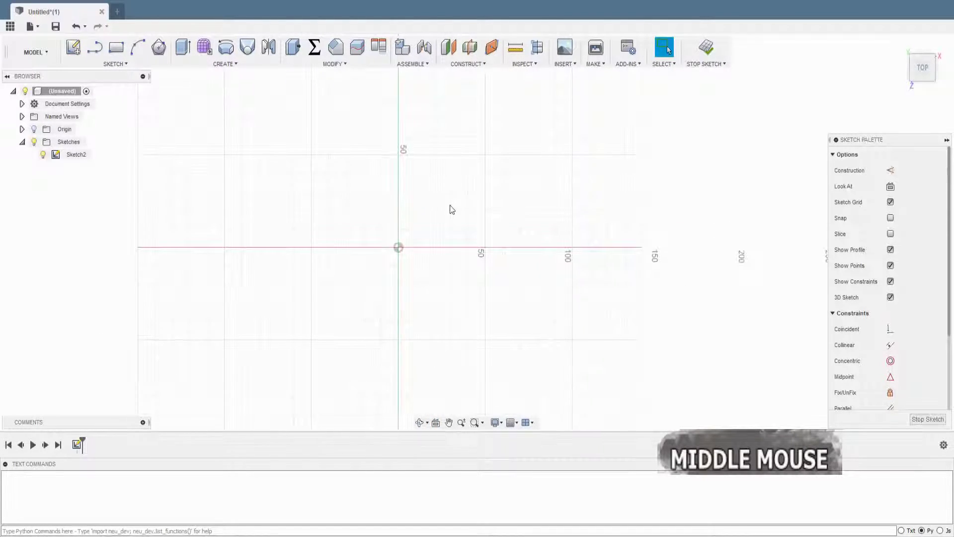
Step: Draw a centre-diameter circle at the origin and dimension it to Ø113.45
click(131, 67)
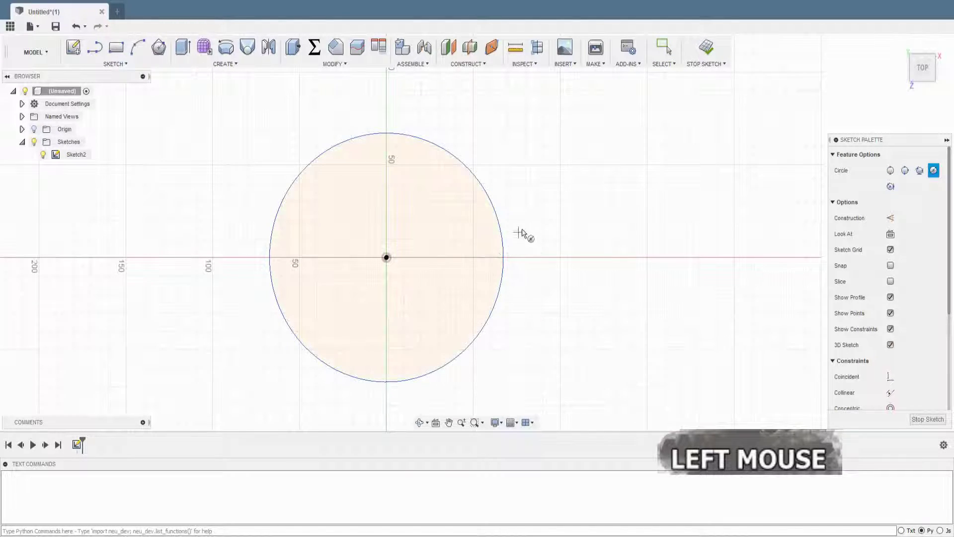
key(Escape)
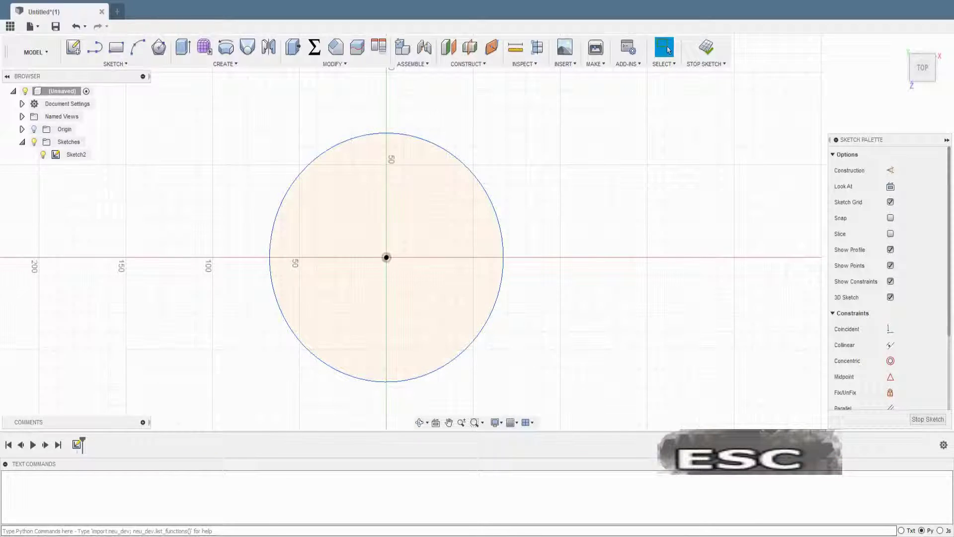
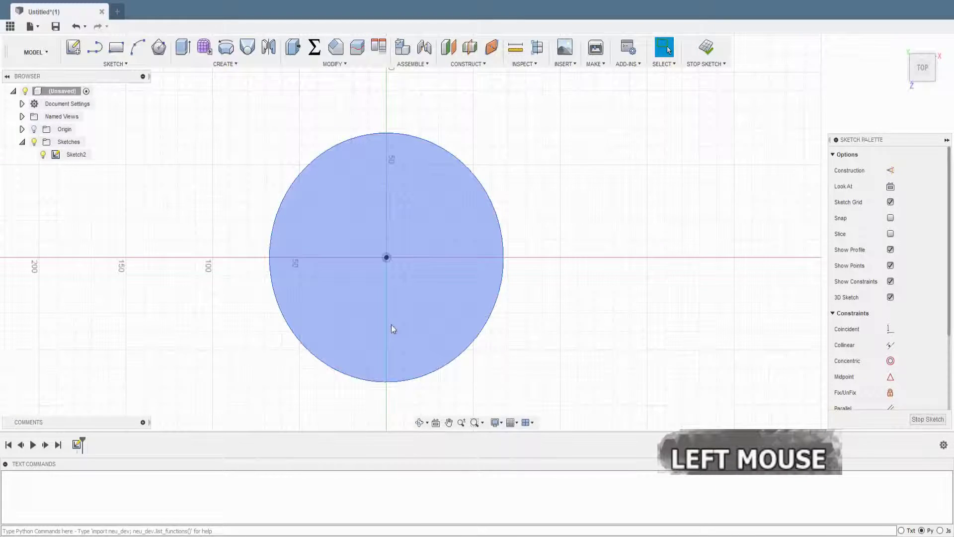
key(d)
click(516, 195)
key(1)
key(Return)
key(Escape)
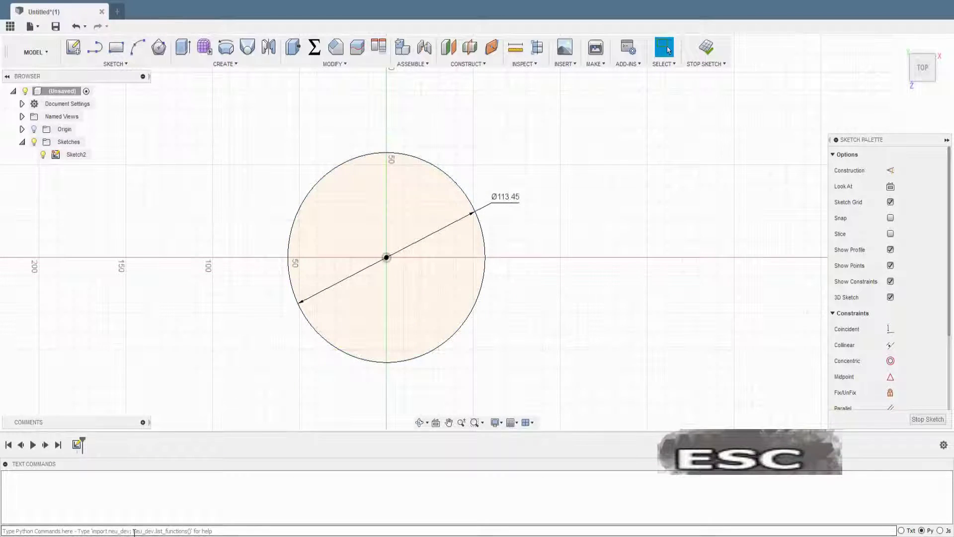
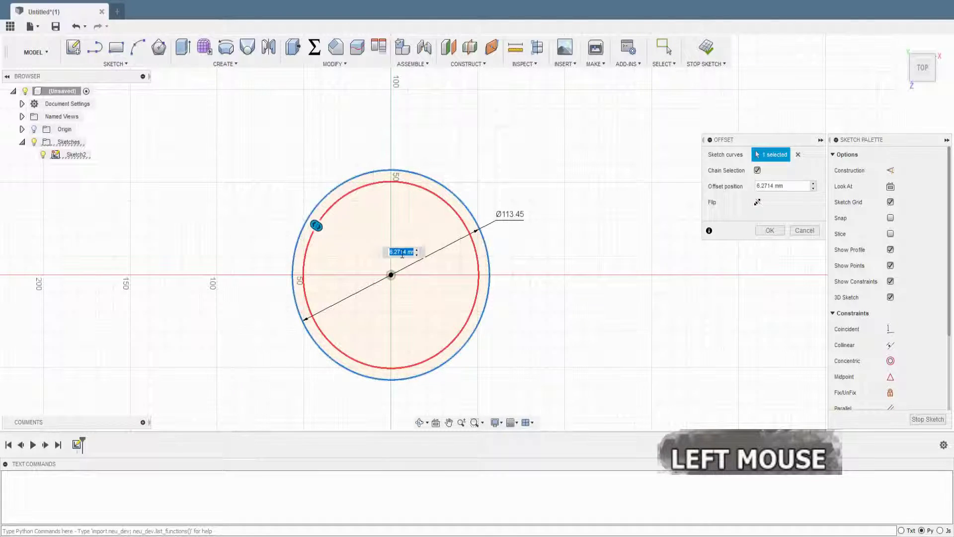
Step: Offset the Ø113.45 circle outward by 2.08 mm to form a thin ring
key(2)
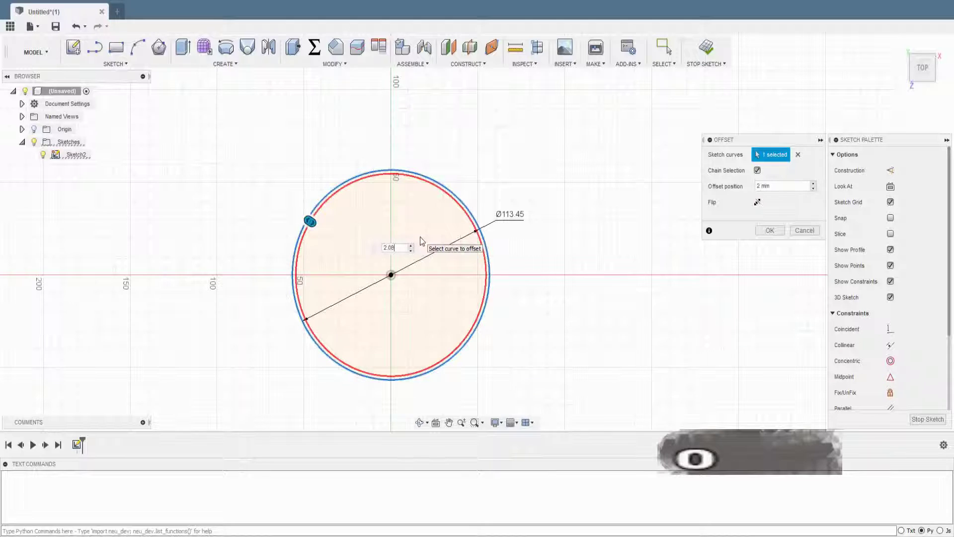
key(Return)
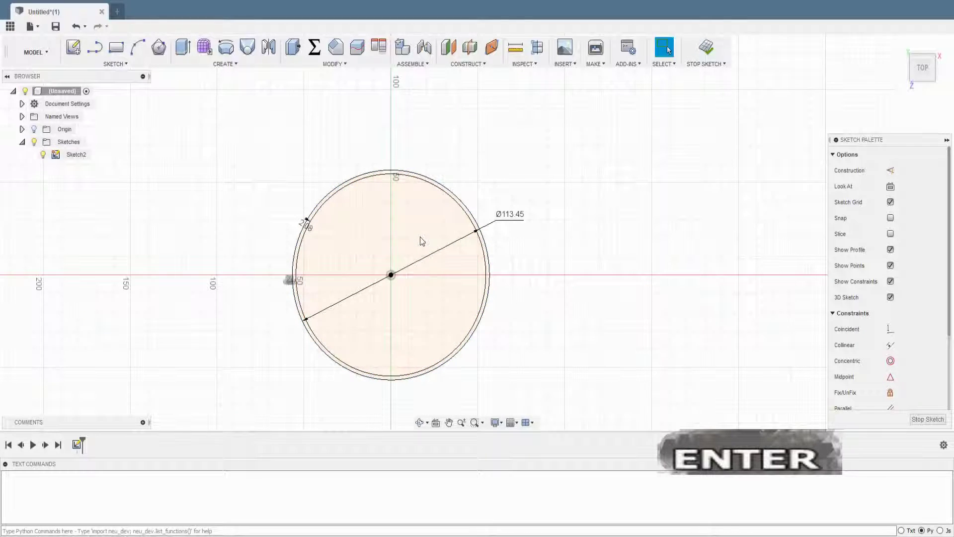
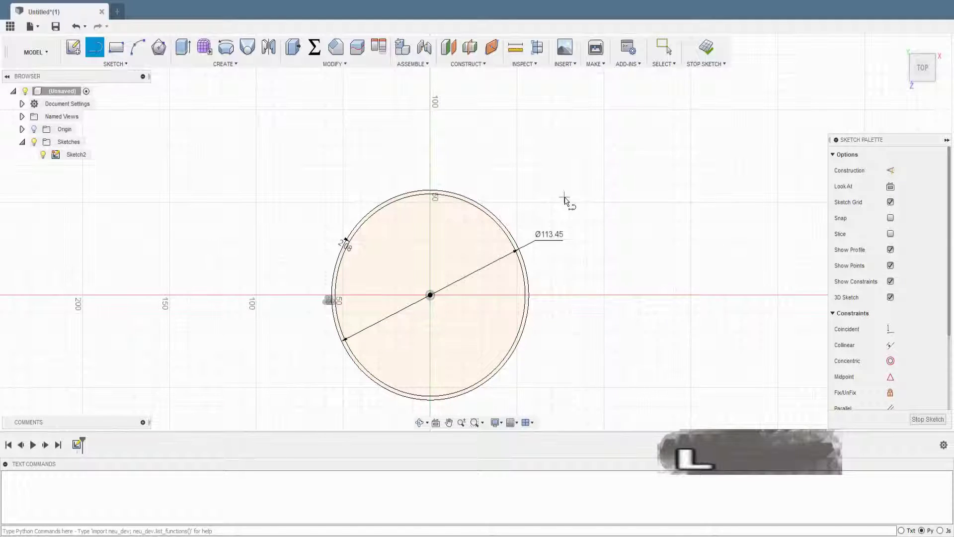
Step: Draw a vertical construction line from the origin up past the outer circle
key(Escape)
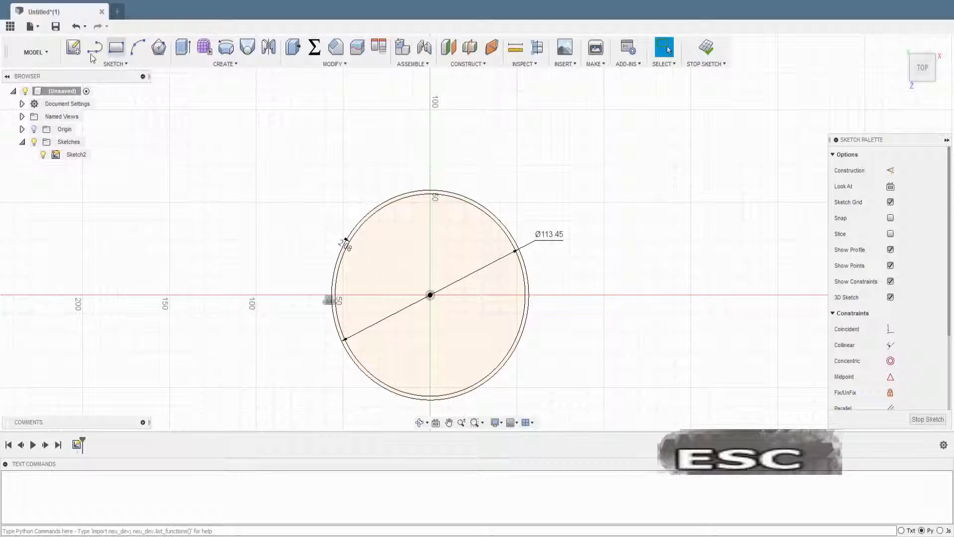
click(94, 50)
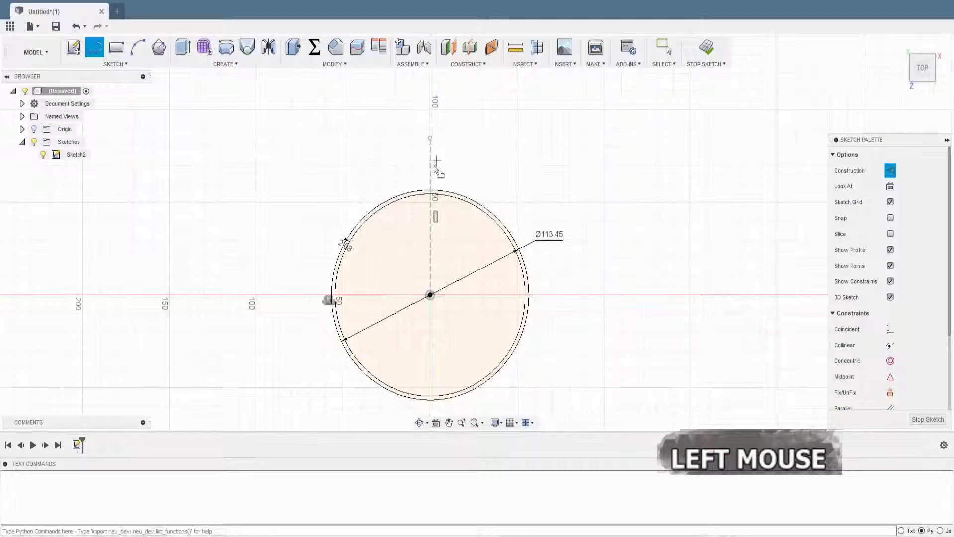
scroll(down, 3)
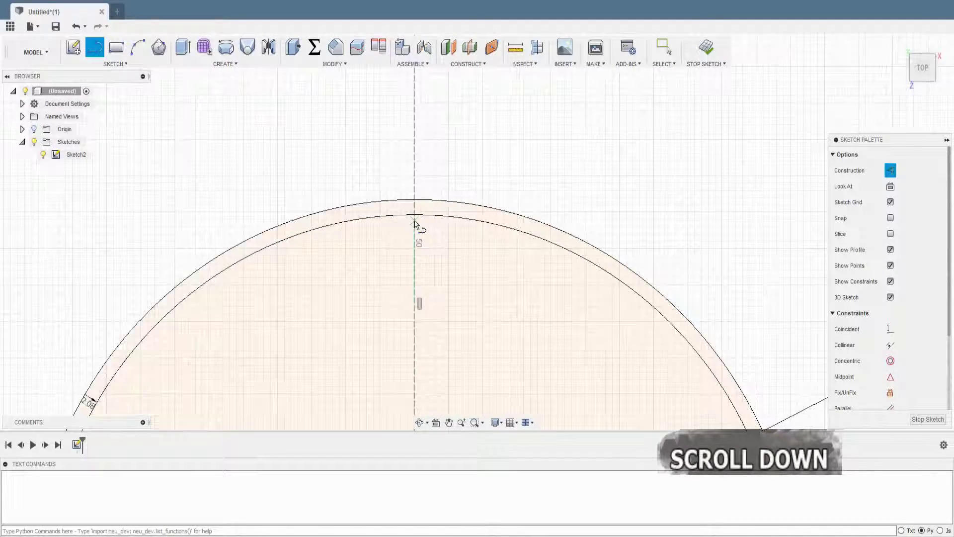
scroll(up, 3)
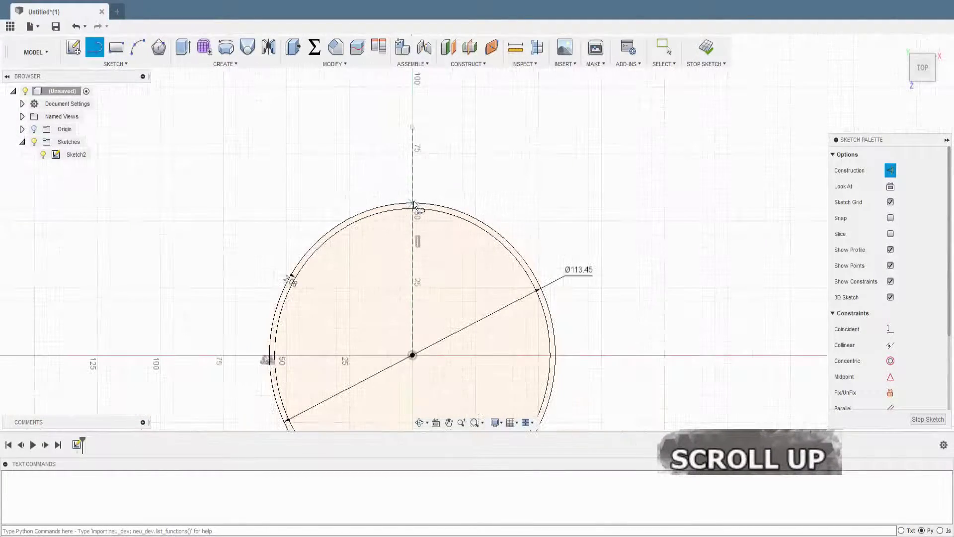
key(Escape)
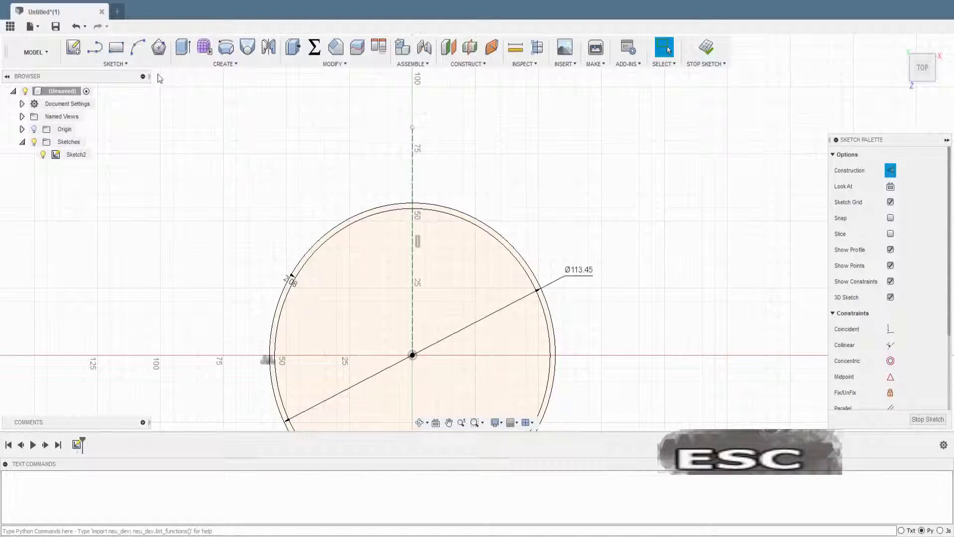
Step: Start a centre-diameter circle where the construction line meets the outer circle
click(87, 70)
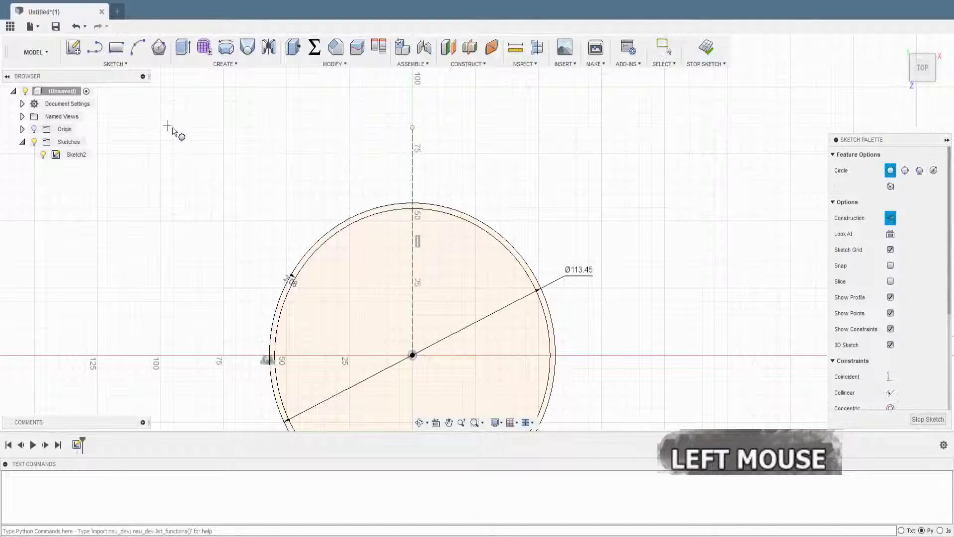
scroll(down, 3)
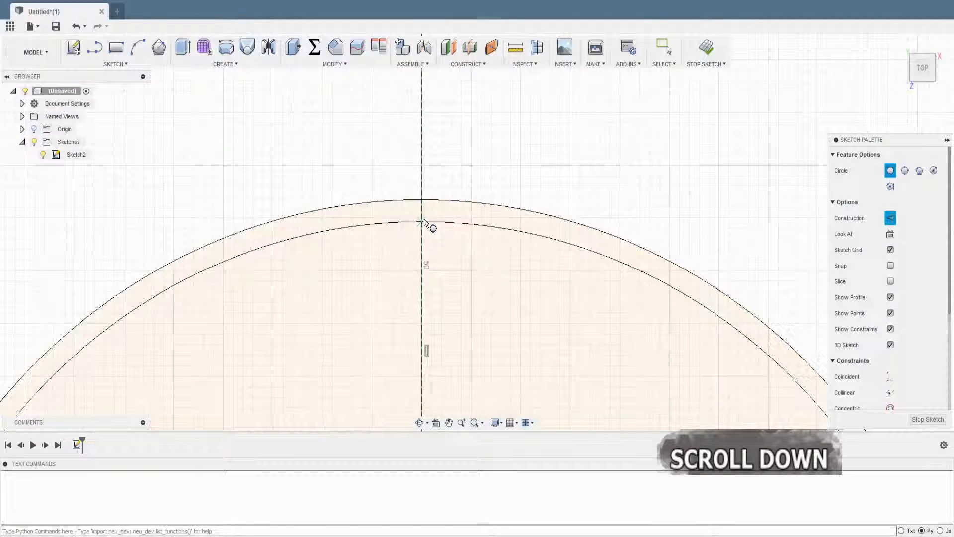
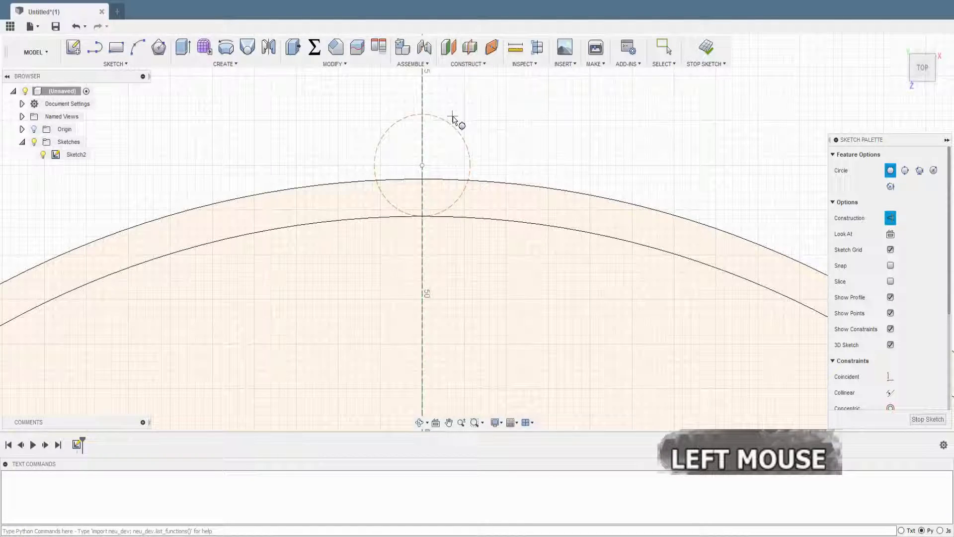
Step: View the POWGE HTD 5M belt diagram with 5 mm pitch and 2.08 tooth depth in Google Images
key(Escape)
click(470, 140)
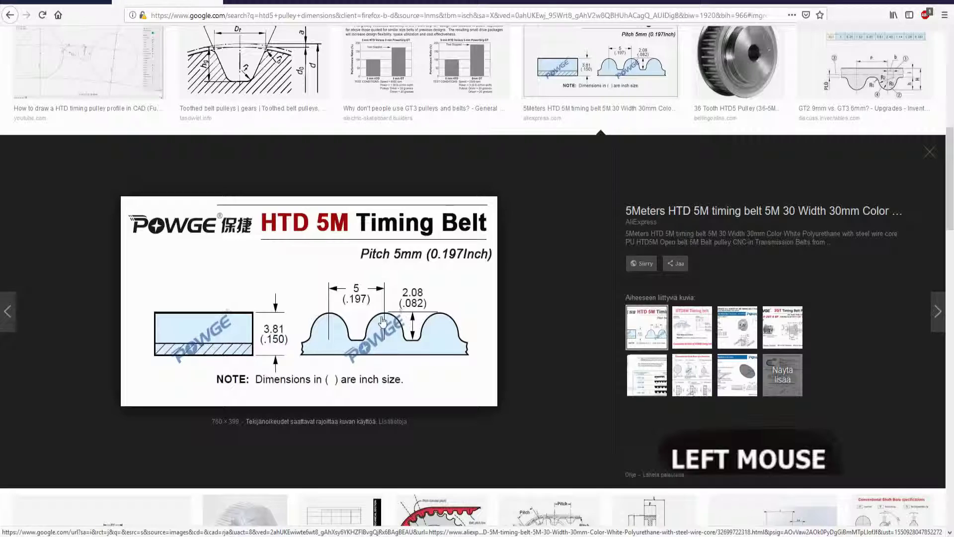
scroll(up, 3)
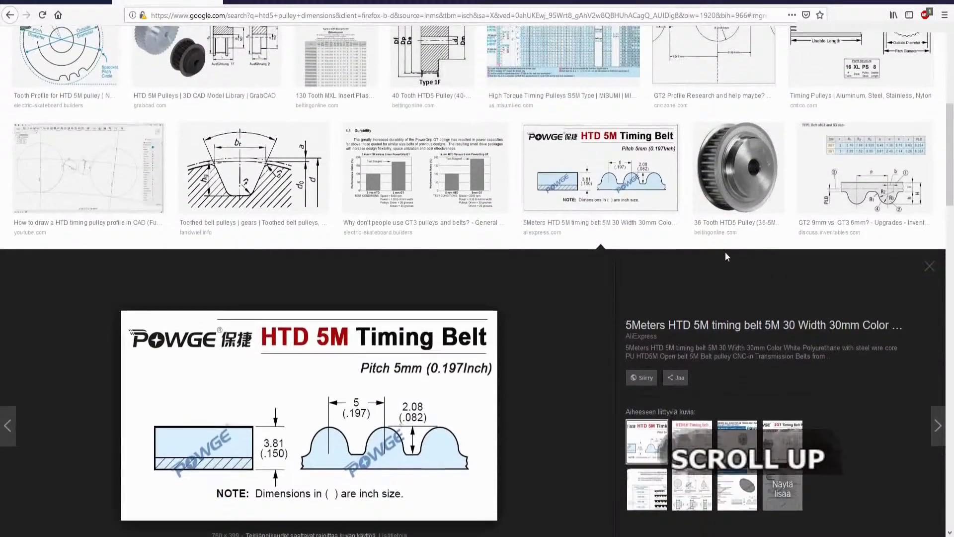
scroll(down, 3)
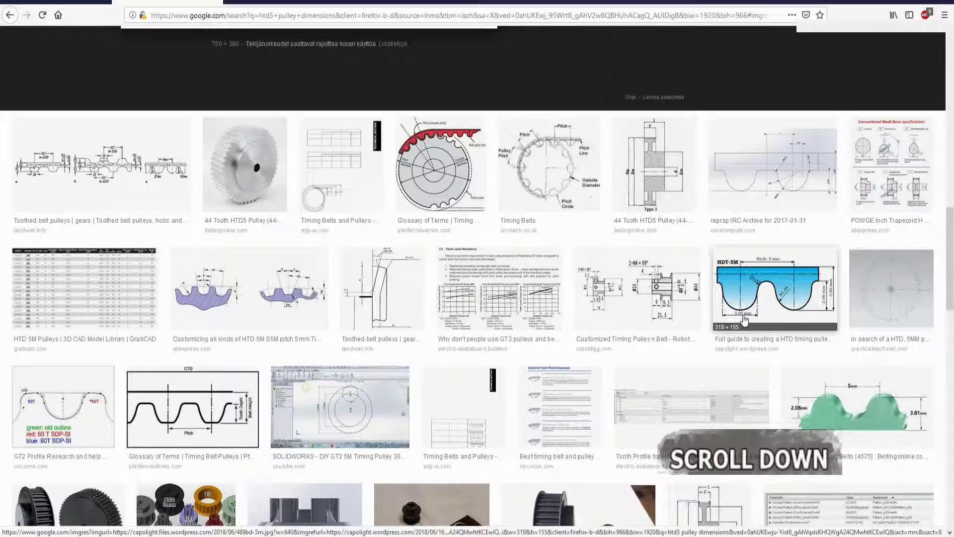
scroll(up, 3)
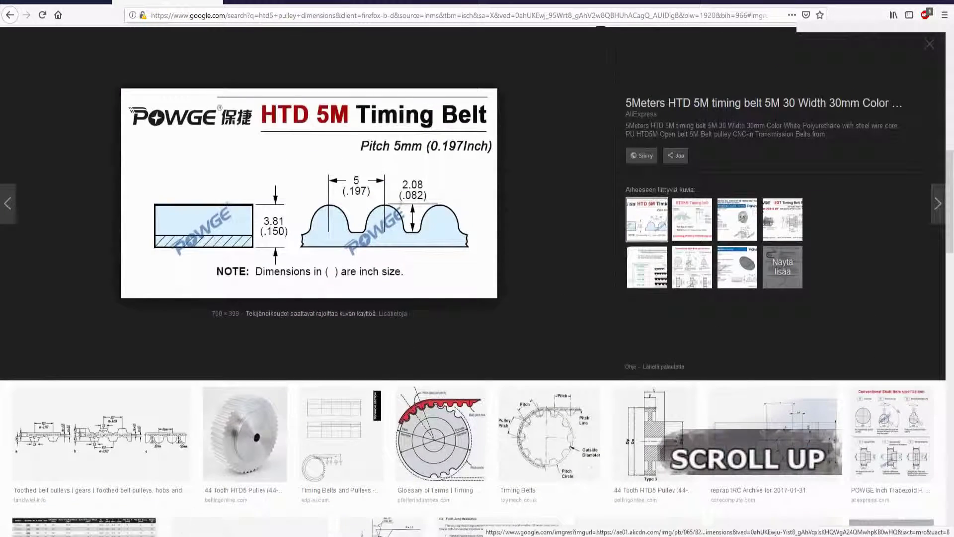
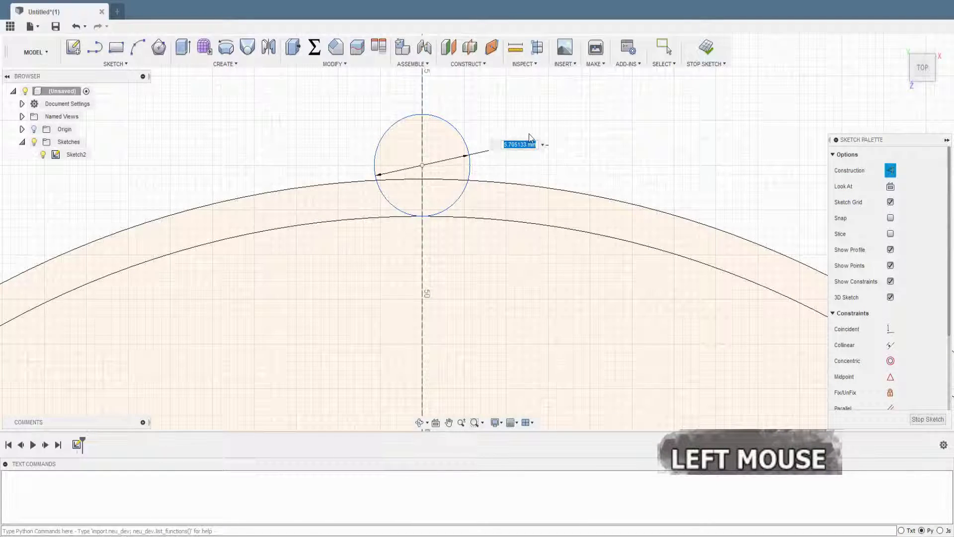
Step: Set the small circle's diameter to 3.05 mm and finish it
key(3)
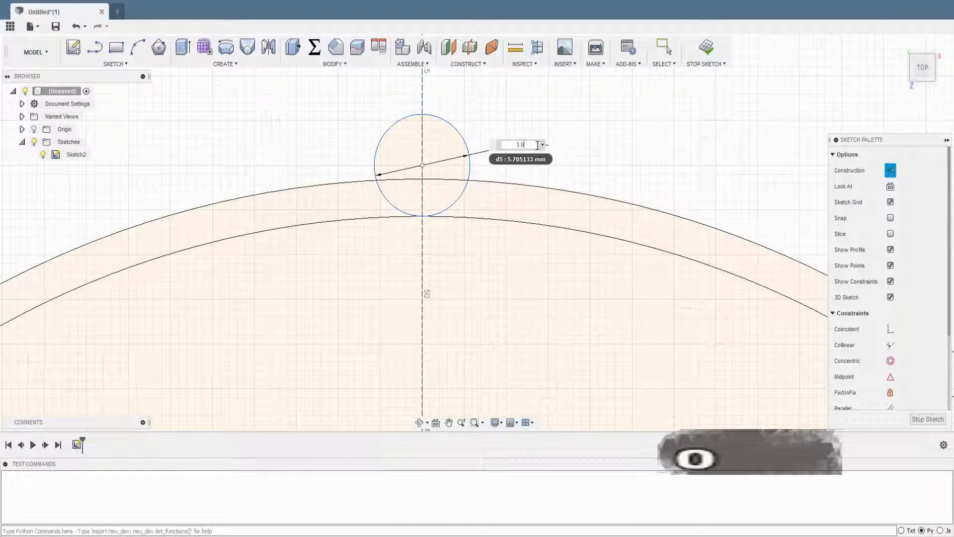
key(Return)
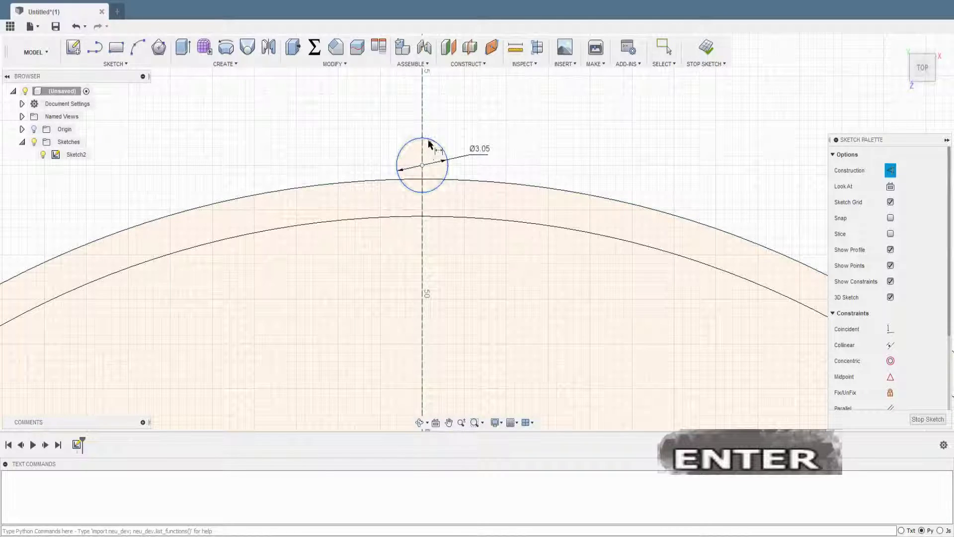
key(Escape)
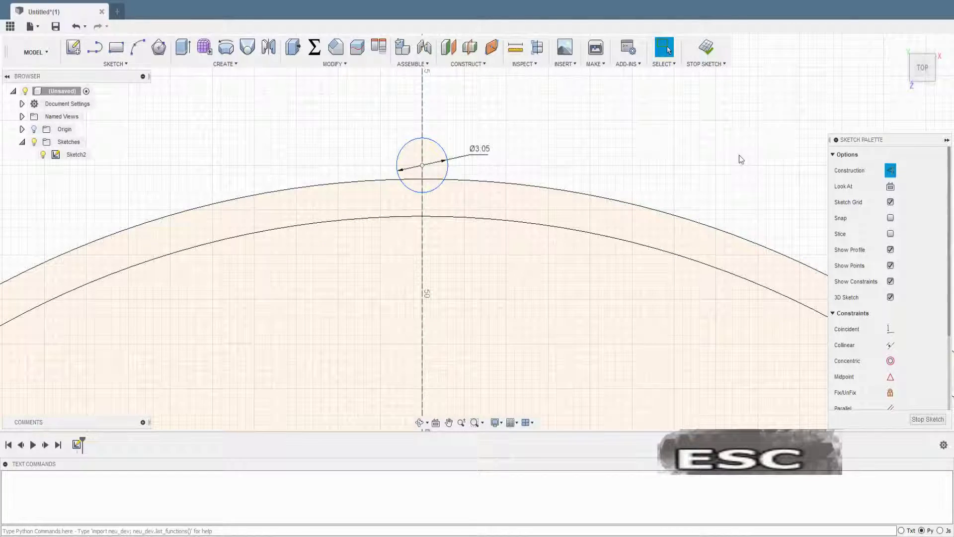
scroll(down, 3)
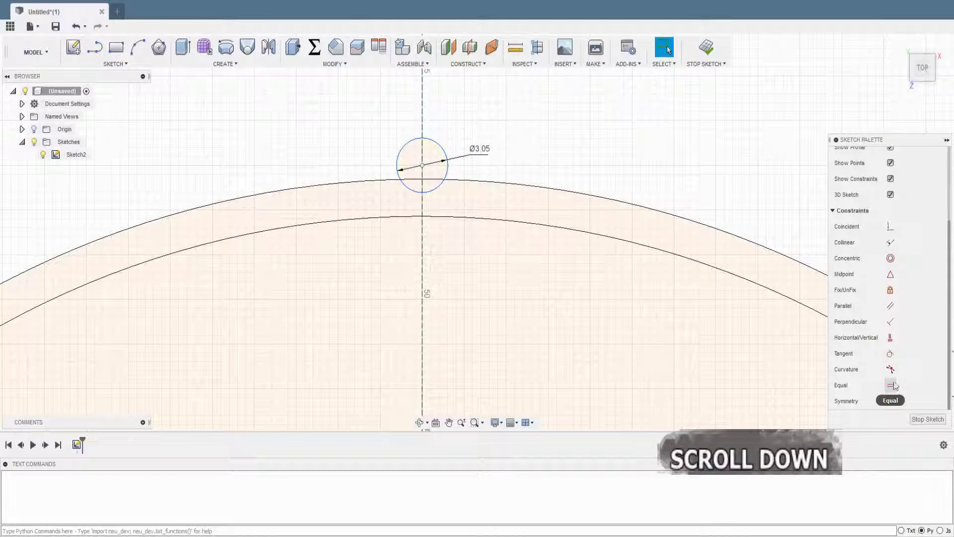
click(691, 185)
key(Escape)
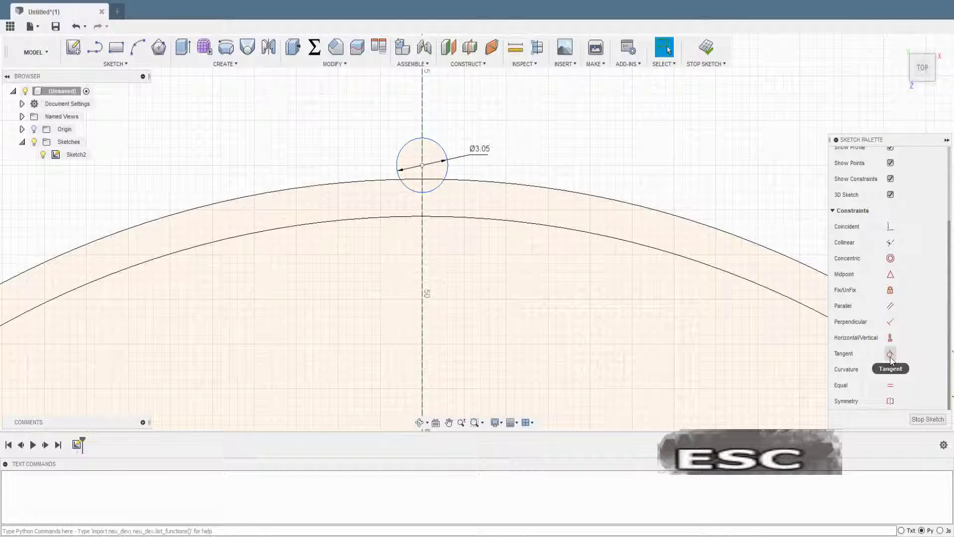
Step: Constrain the Ø3.05 circle tangent to the ring edge with its centre coincident on the outer circle
click(894, 360)
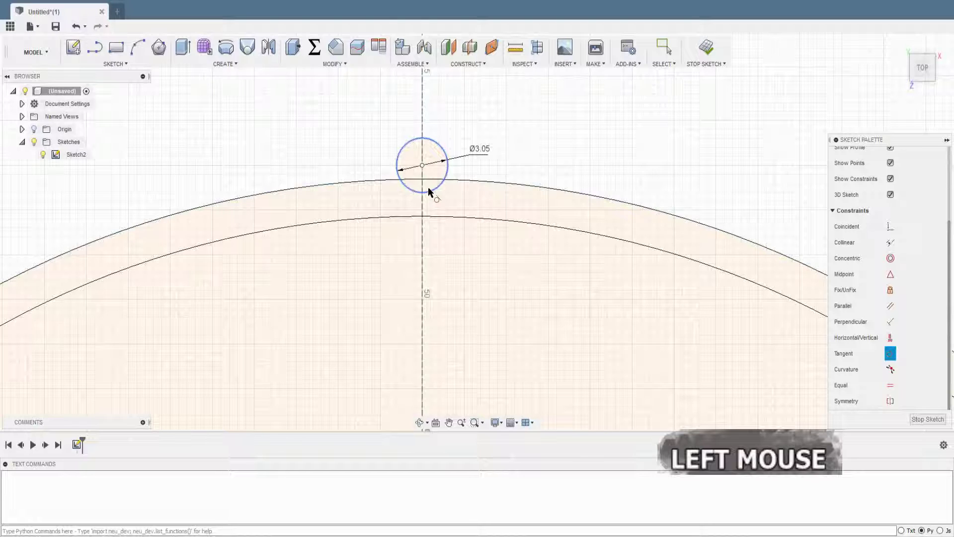
key(Escape)
click(450, 199)
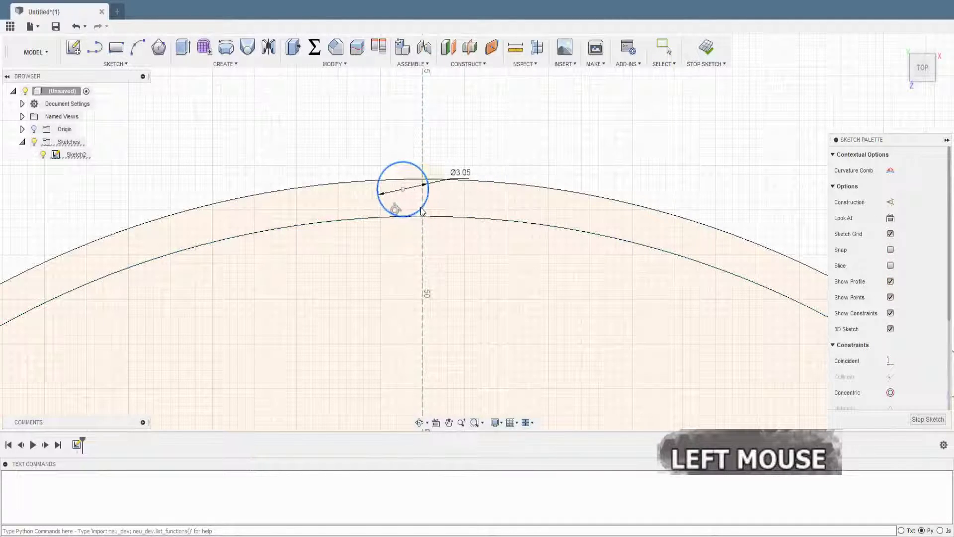
key(Escape)
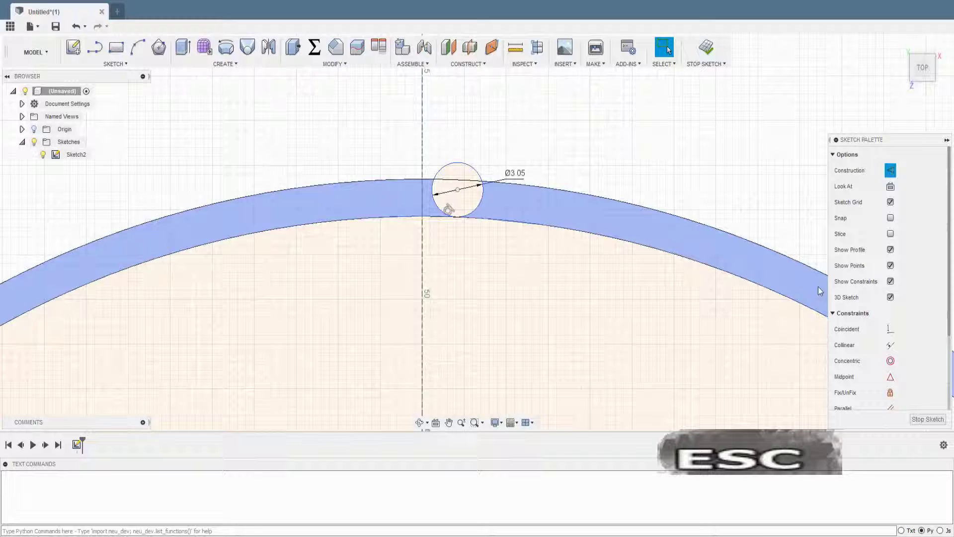
click(893, 336)
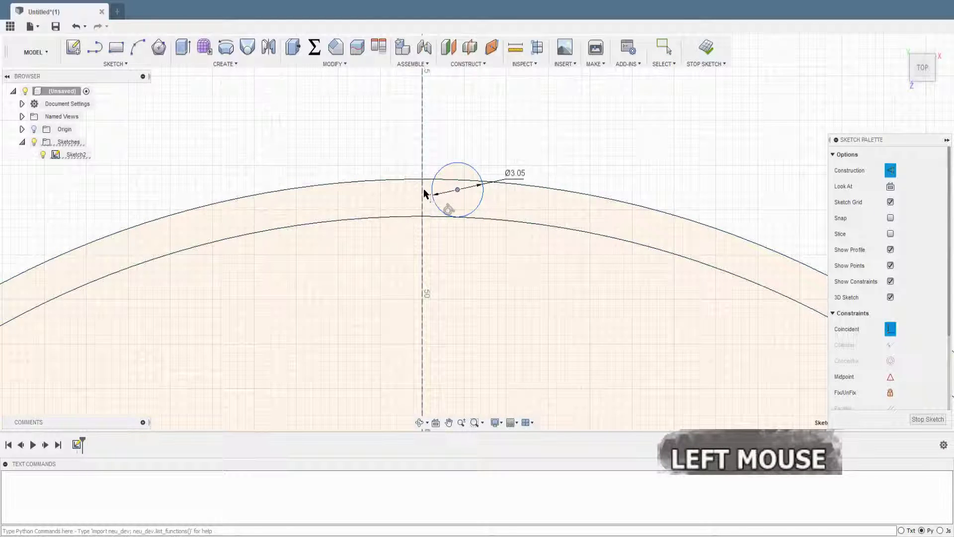
scroll(up, 3)
click(463, 111)
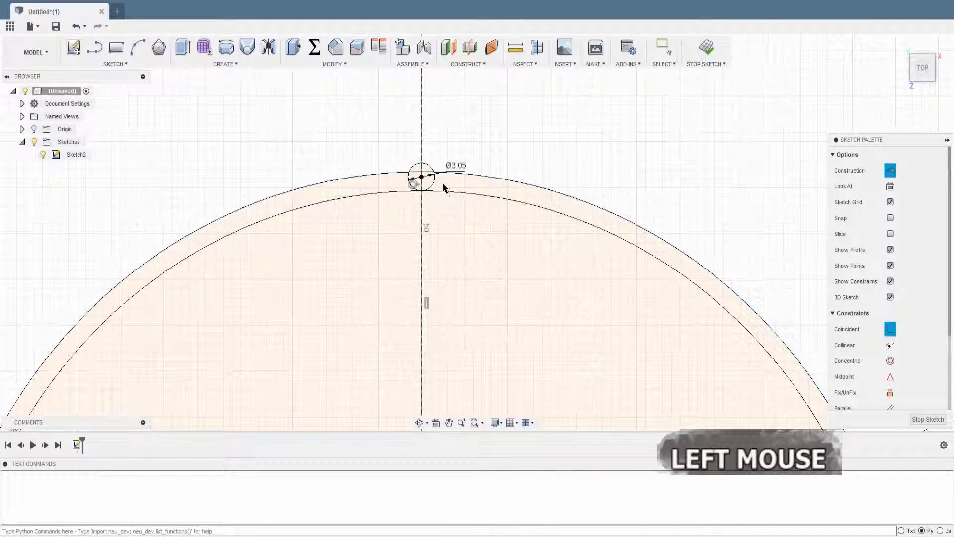
scroll(down, 3)
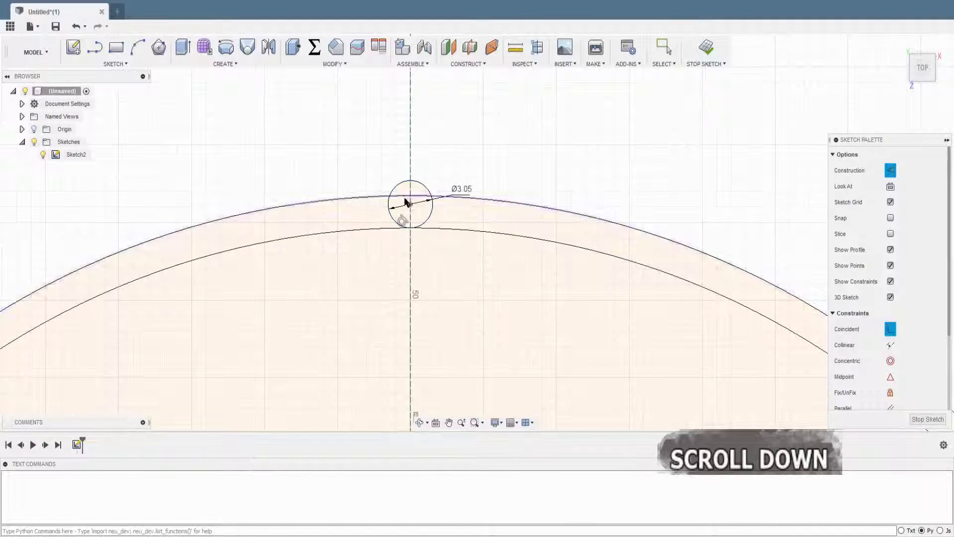
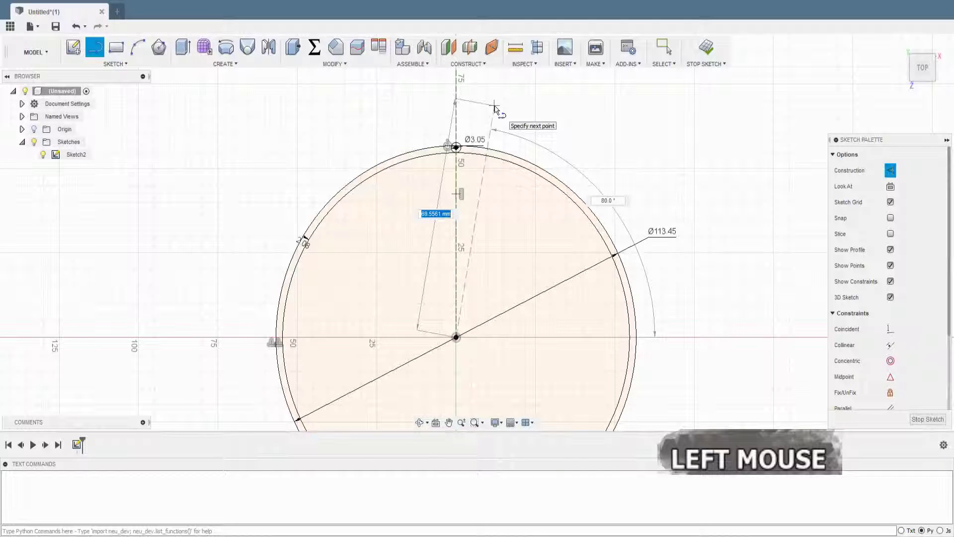
Step: Draw a construction line from the origin at the angle expression 90-(360/72)
key(Tab)
key(9)
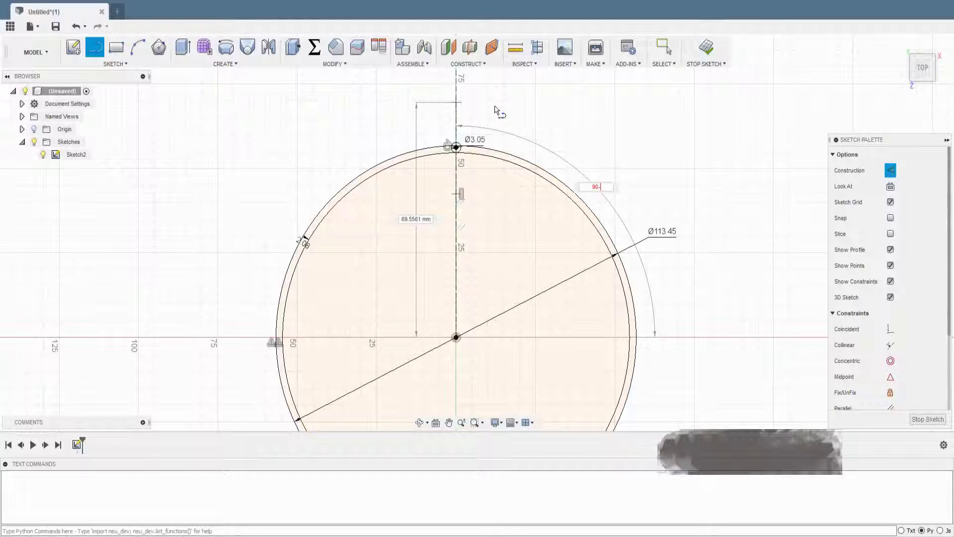
key(BackSpace)
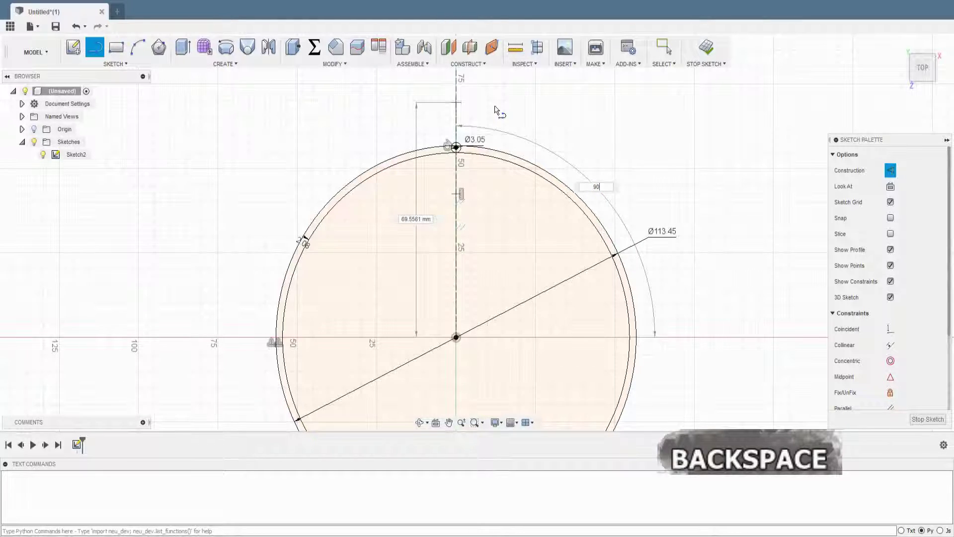
key(shift+8)
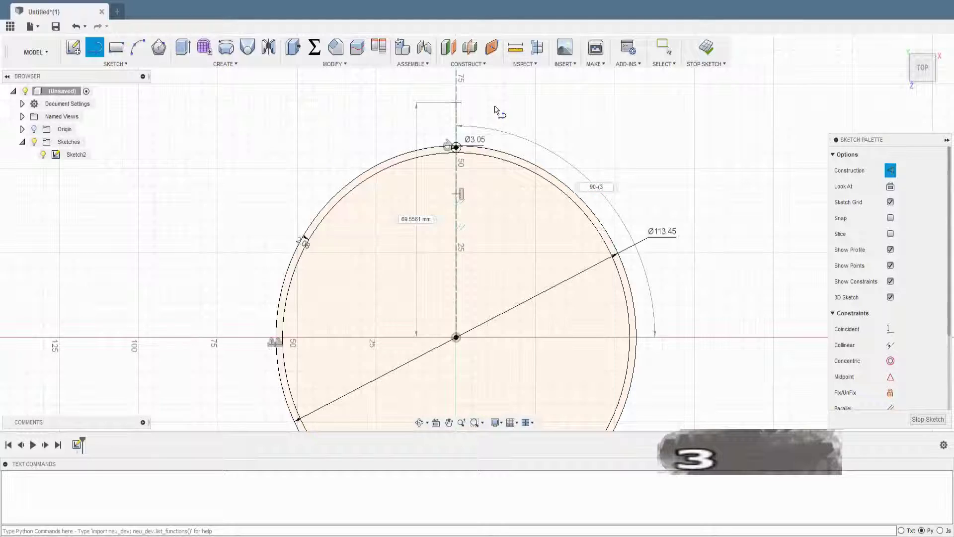
key(shift+7)
key(7)
key(shift+9)
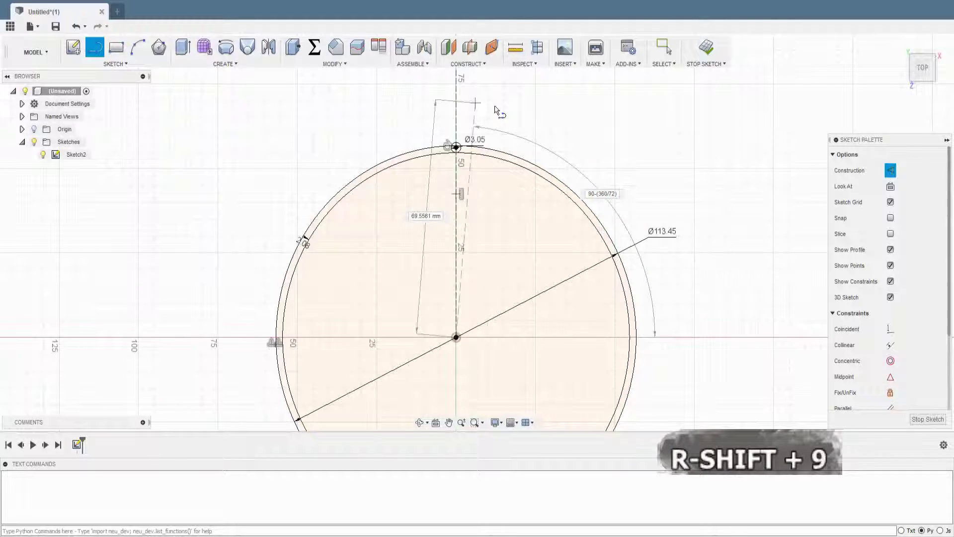
key(9)
key(Return)
Step: Finish the angled construction line and leave the Line tool
scroll(down, 3)
scroll(up, 3)
scroll(down, 3)
click(520, 187)
key(Escape)
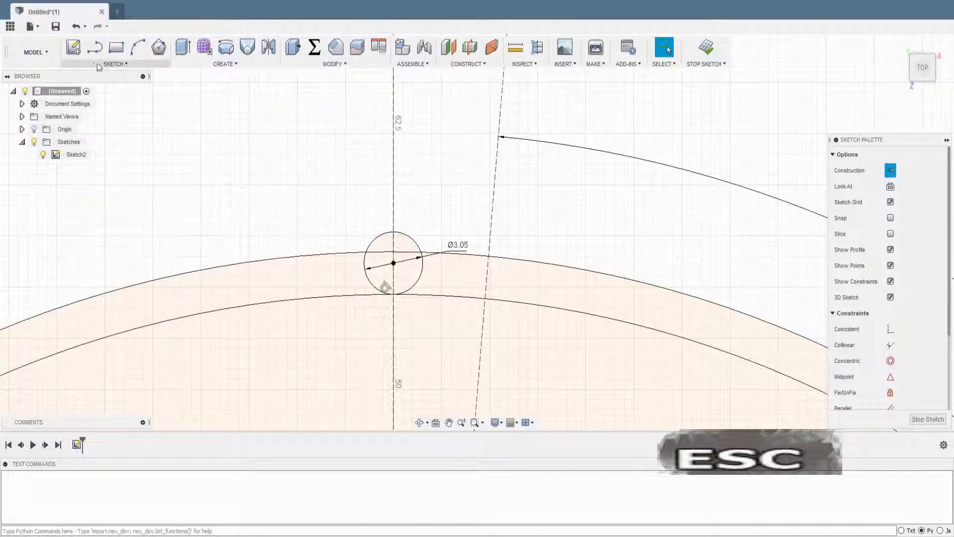
Step: Draw a second small circle on the tilted line and make it equal in size to the Ø3.05 one
click(133, 68)
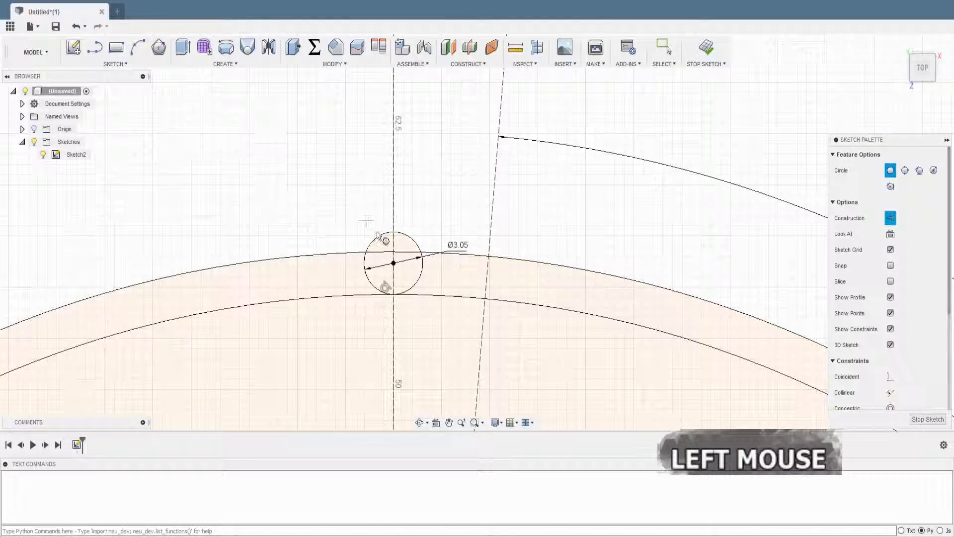
scroll(down, 3)
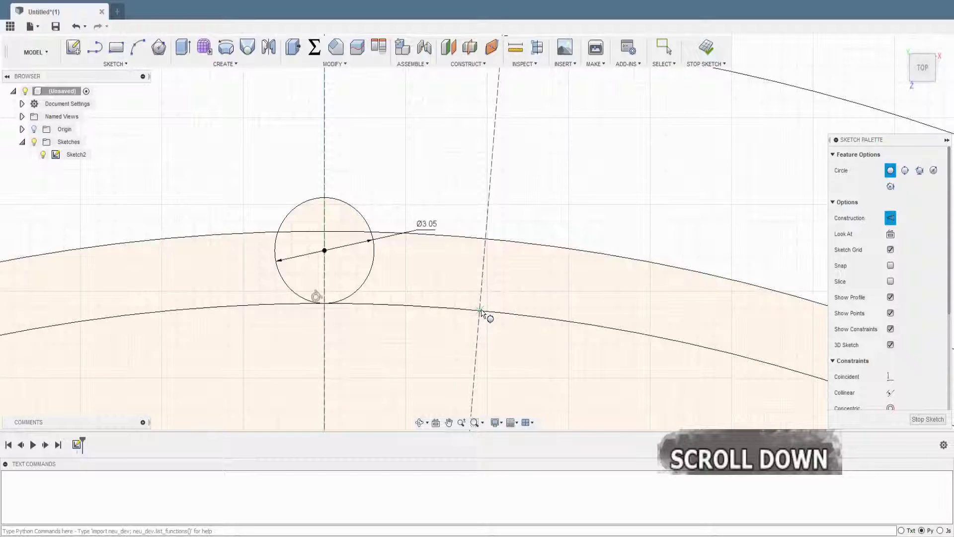
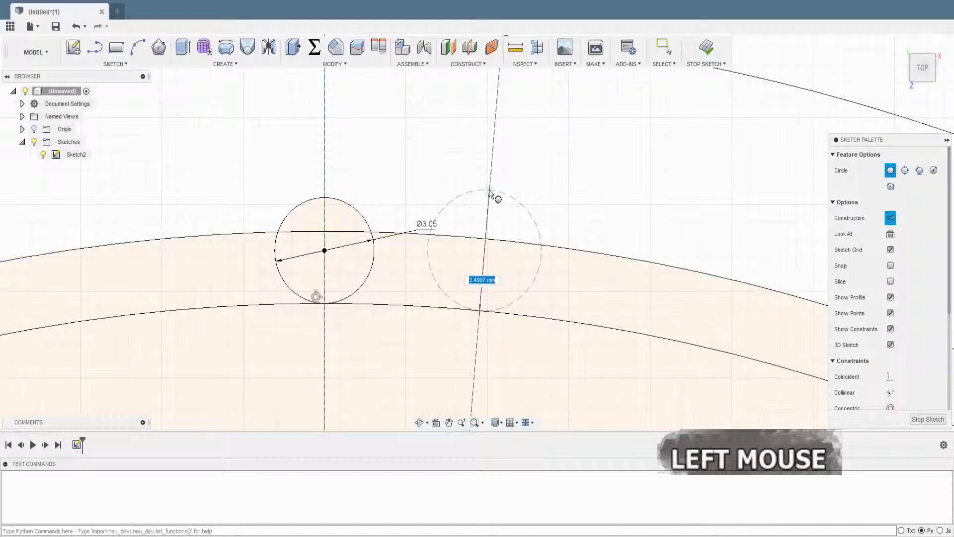
key(Escape)
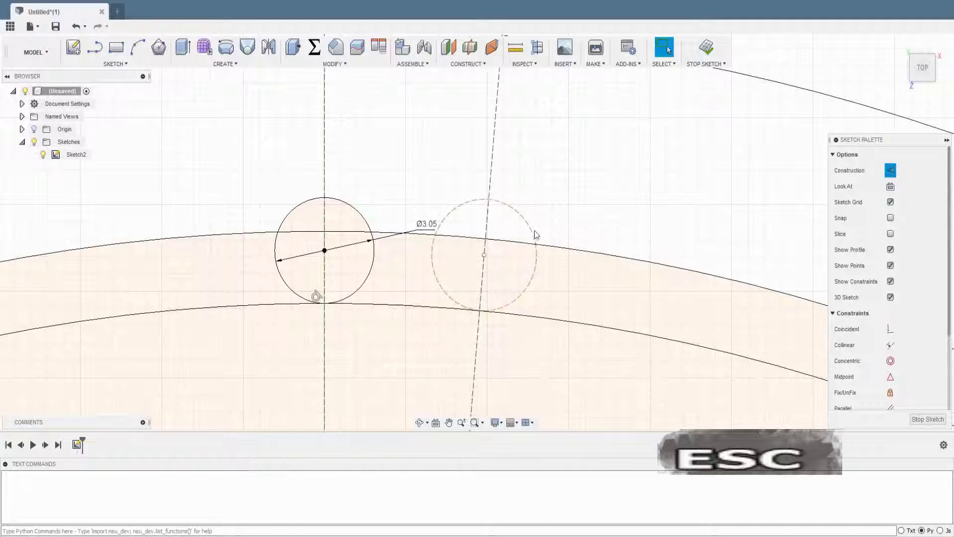
click(536, 233)
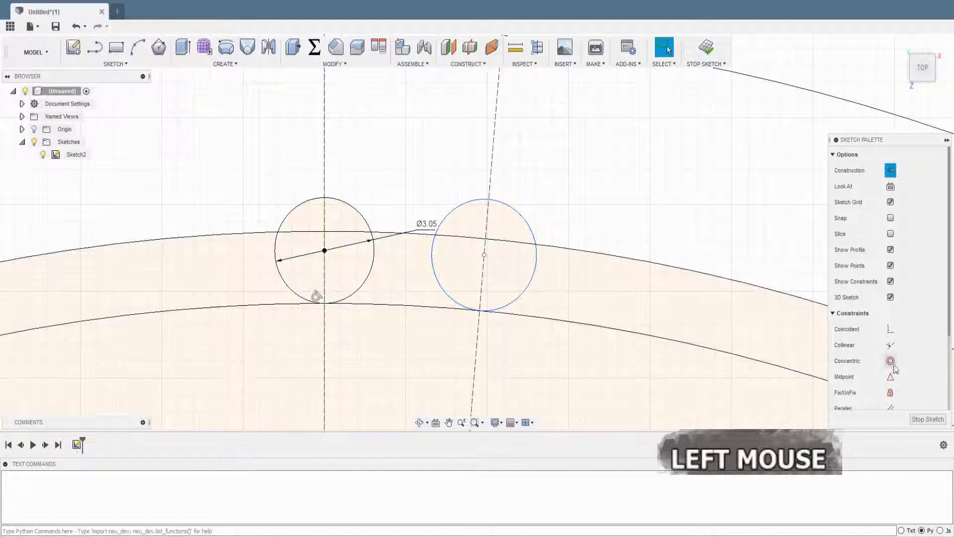
scroll(down, 3)
click(894, 392)
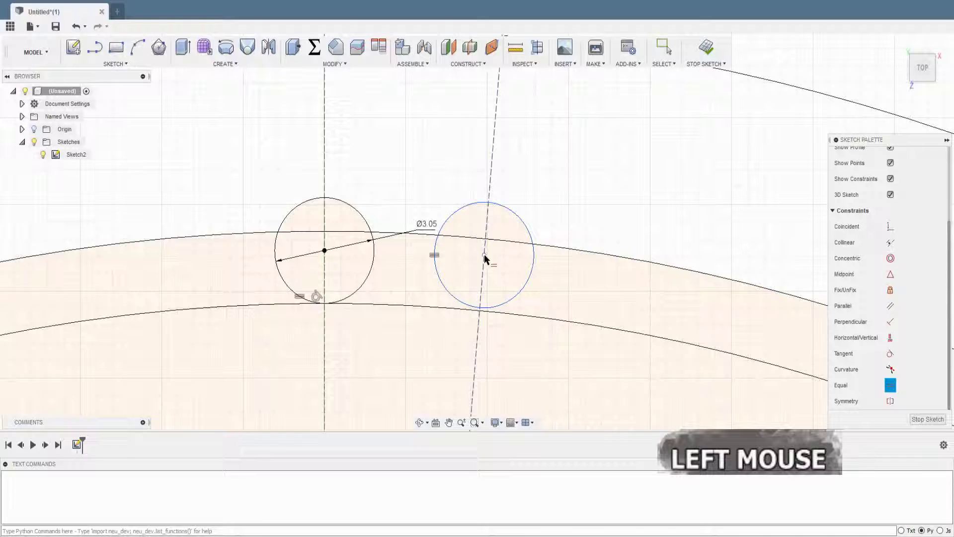
key(Escape)
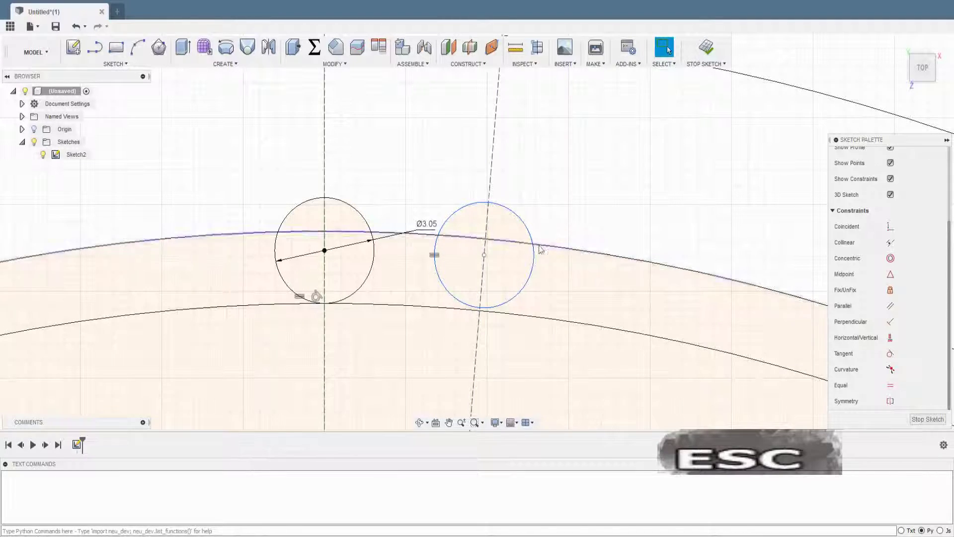
Step: Constrain the second circle tangent to the ring edge with its centre on the tilted construction line
click(892, 358)
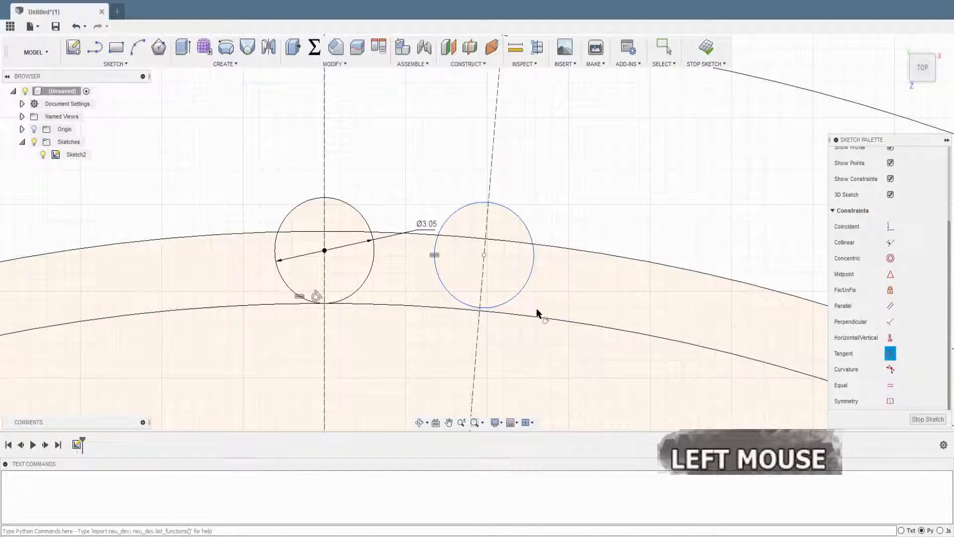
key(Escape)
click(516, 303)
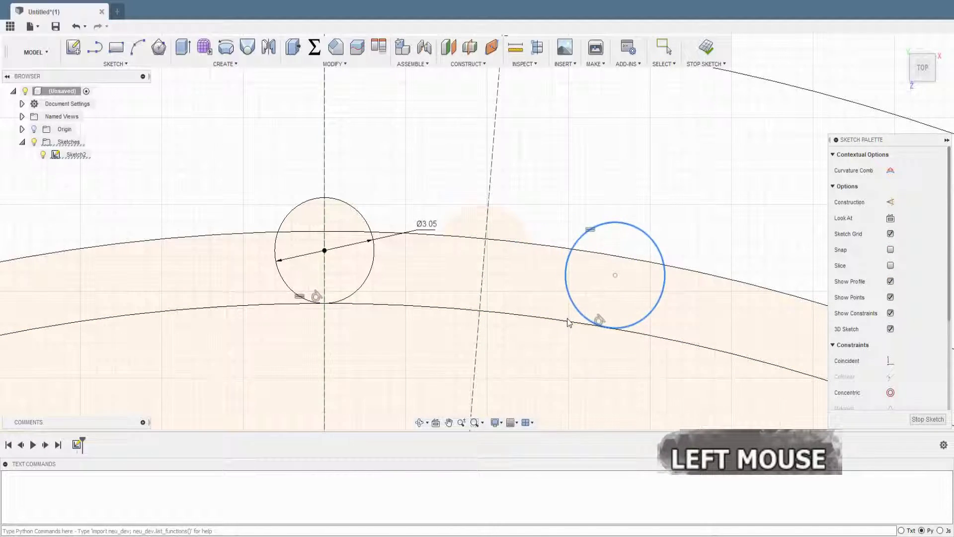
key(Escape)
click(895, 331)
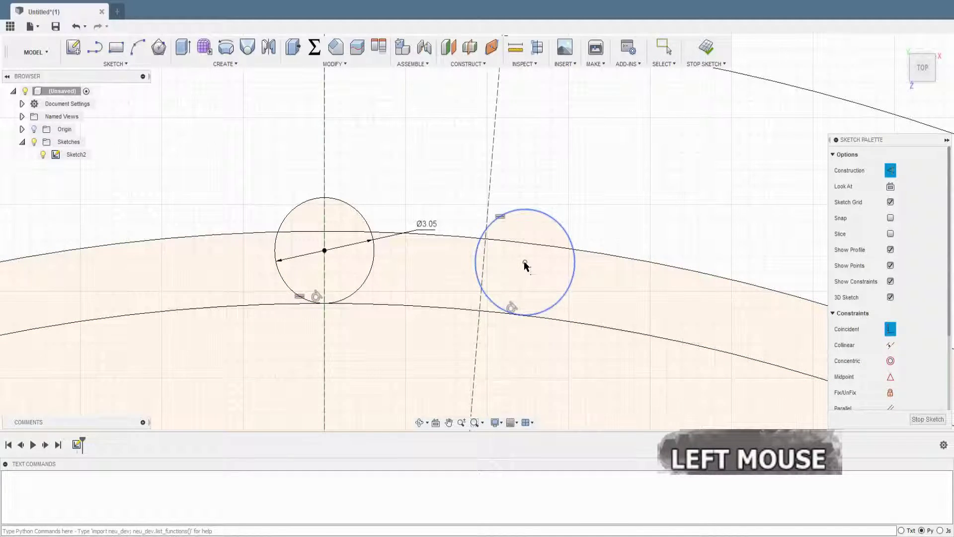
key(Escape)
click(523, 225)
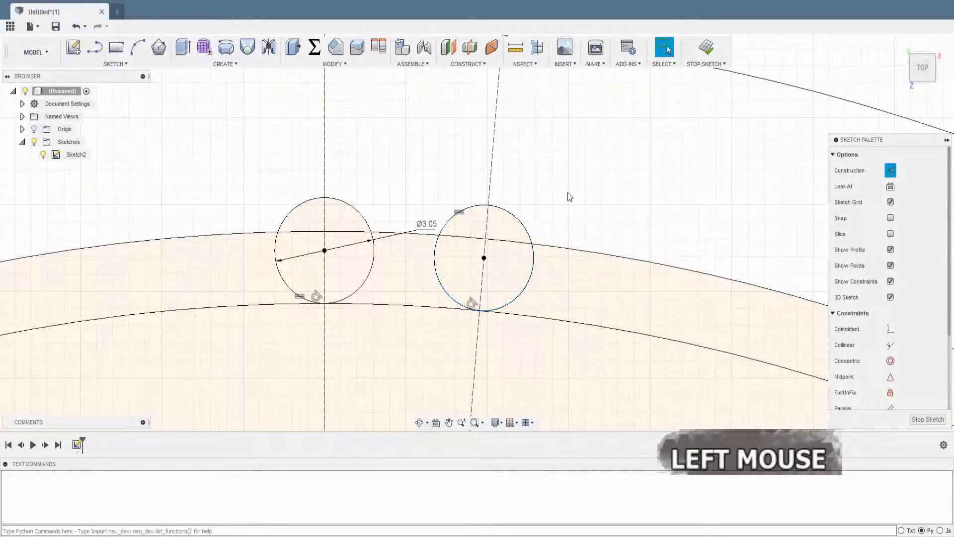
scroll(up, 3)
scroll(down, 3)
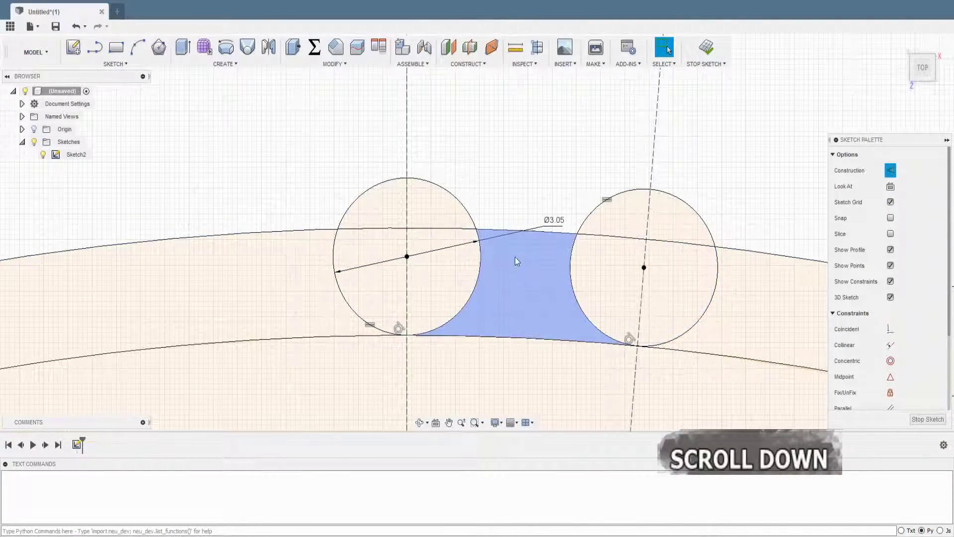
Step: Draw two small circles in the gap between the two tooth circles
key(c)
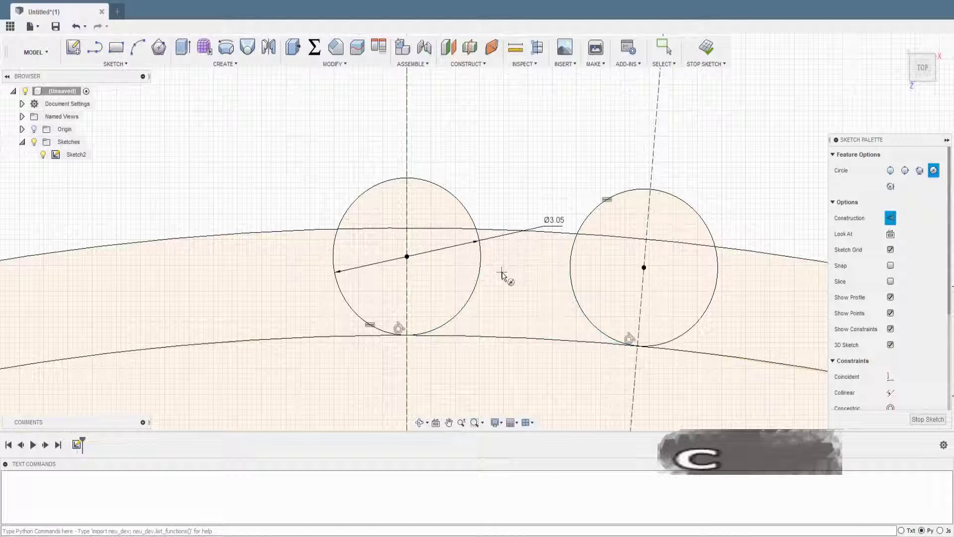
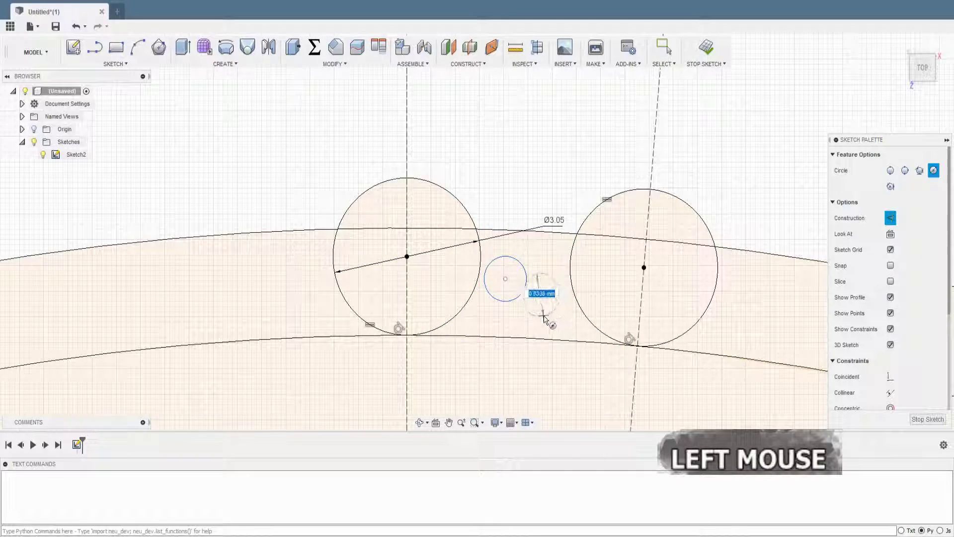
key(Escape)
click(551, 314)
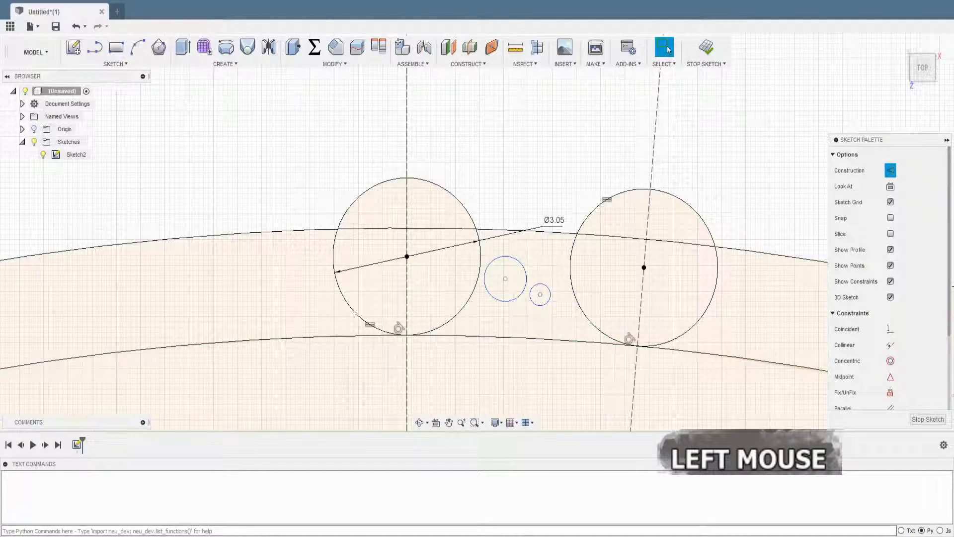
scroll(up, 3)
scroll(down, 3)
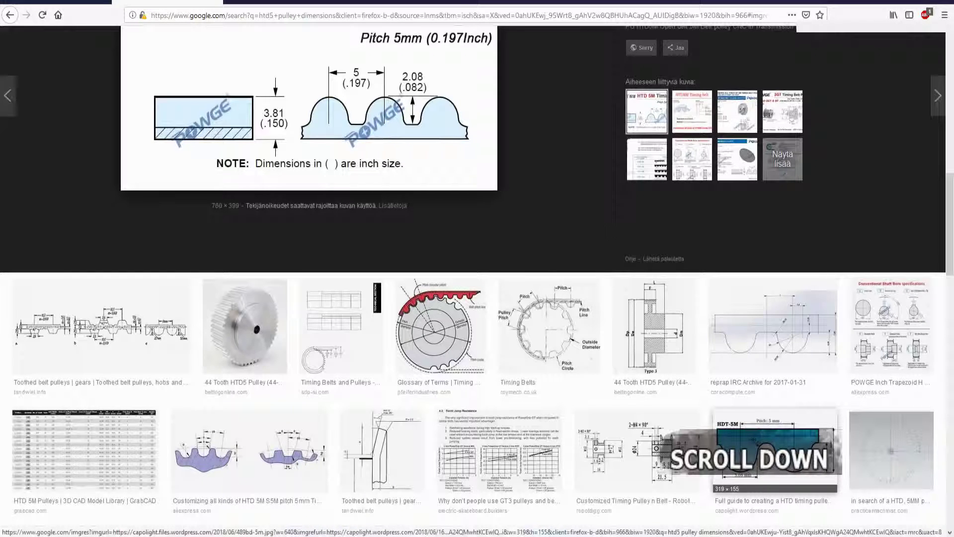
Step: Scroll the image results to the HDT-5M tooth profile diagram from the capolight guide
scroll(up, 3)
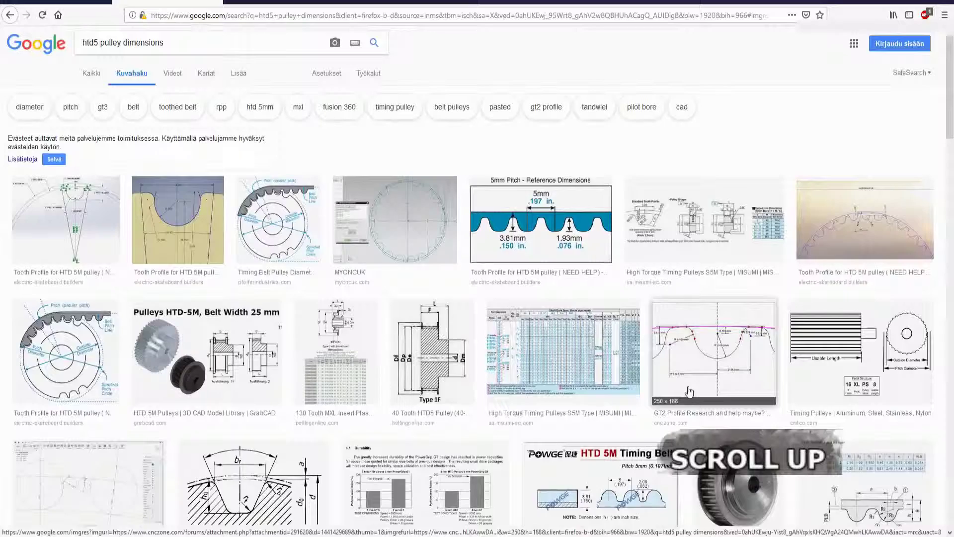
scroll(down, 3)
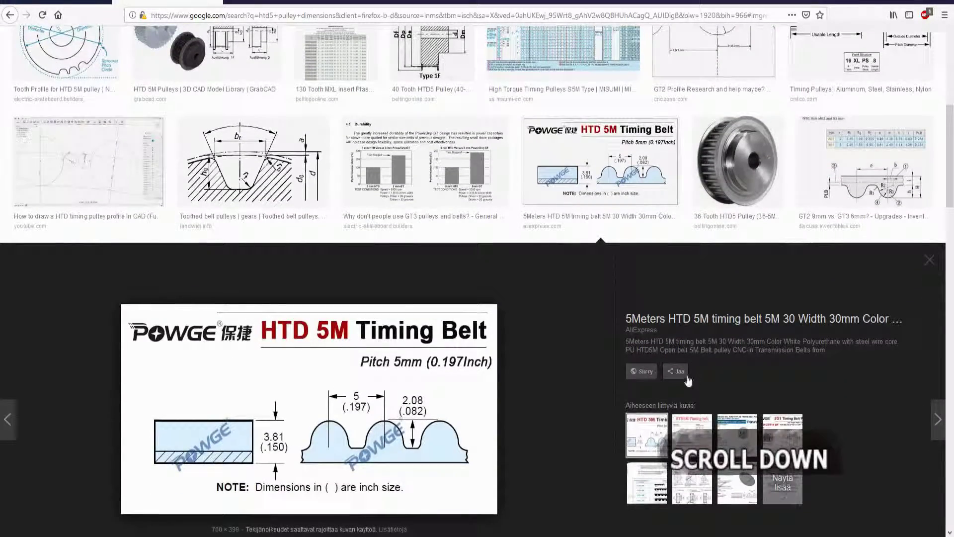
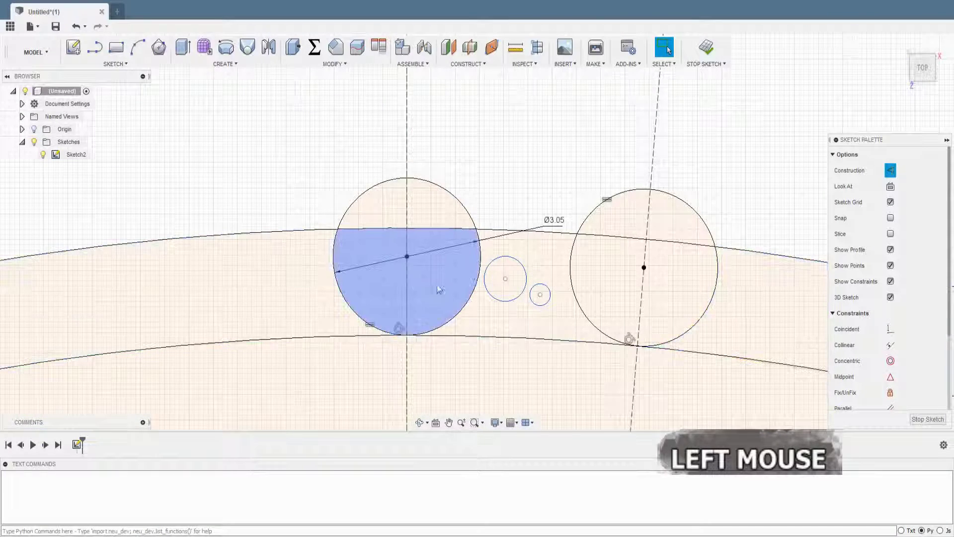
Step: Dimension the left small circle to Ø0.86 mm
key(d)
click(534, 257)
key(0)
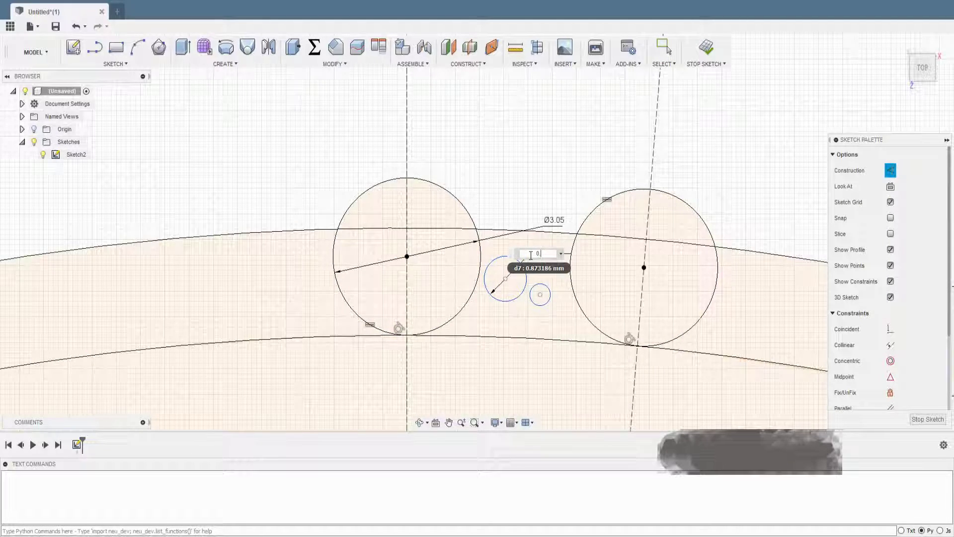
key(3)
key(shift+3)
key(2)
key(Return)
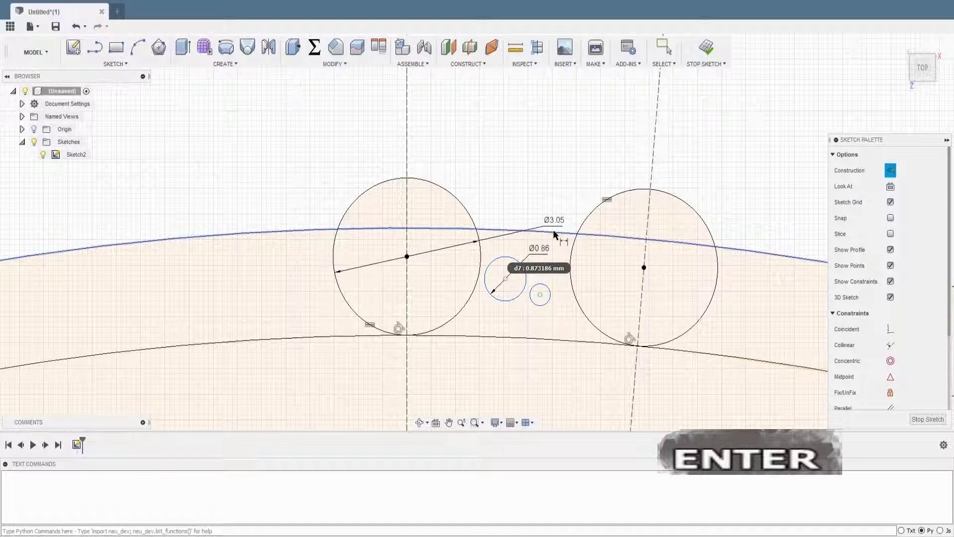
key(Escape)
Step: Make the two small circles equal and tangent to their neighbouring tooth curves
click(560, 187)
scroll(down, 3)
click(894, 392)
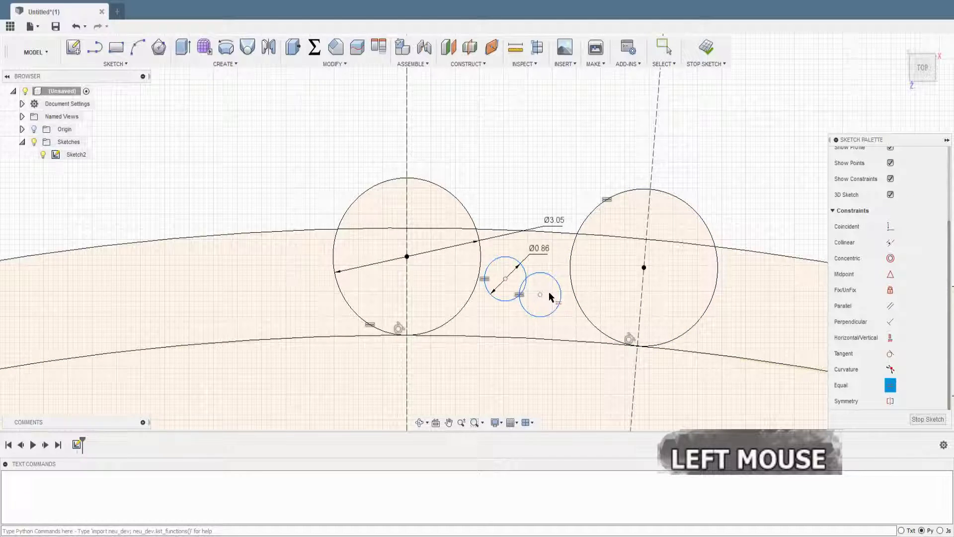
key(Escape)
click(578, 168)
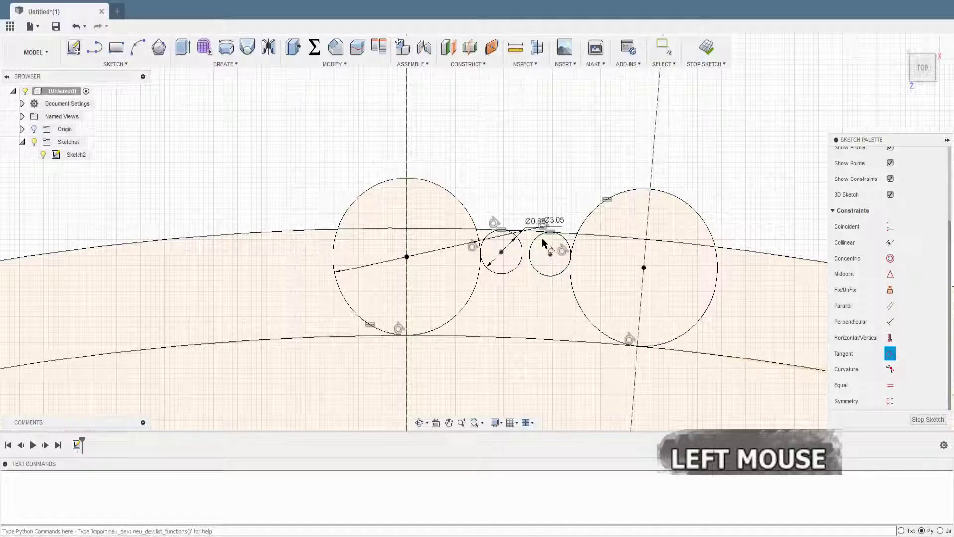
scroll(down, 3)
scroll(up, 3)
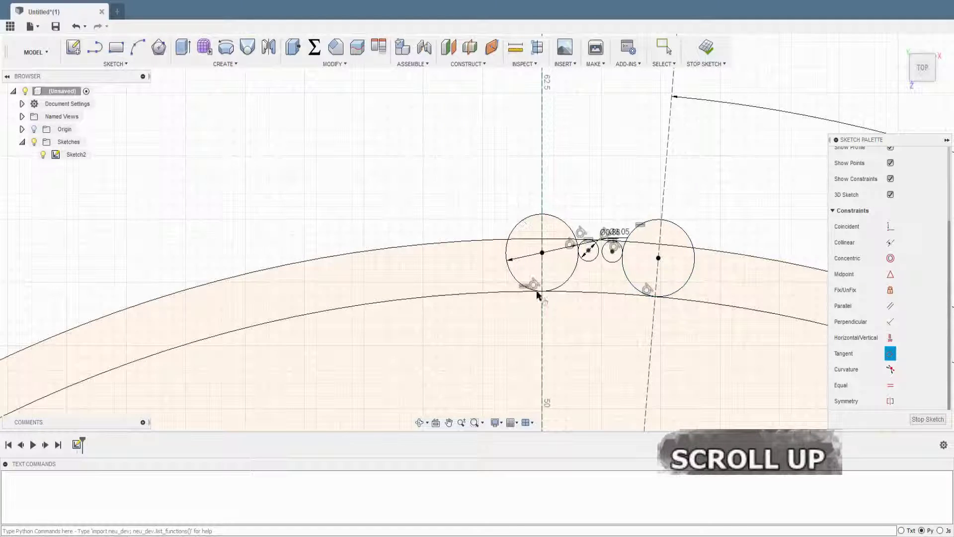
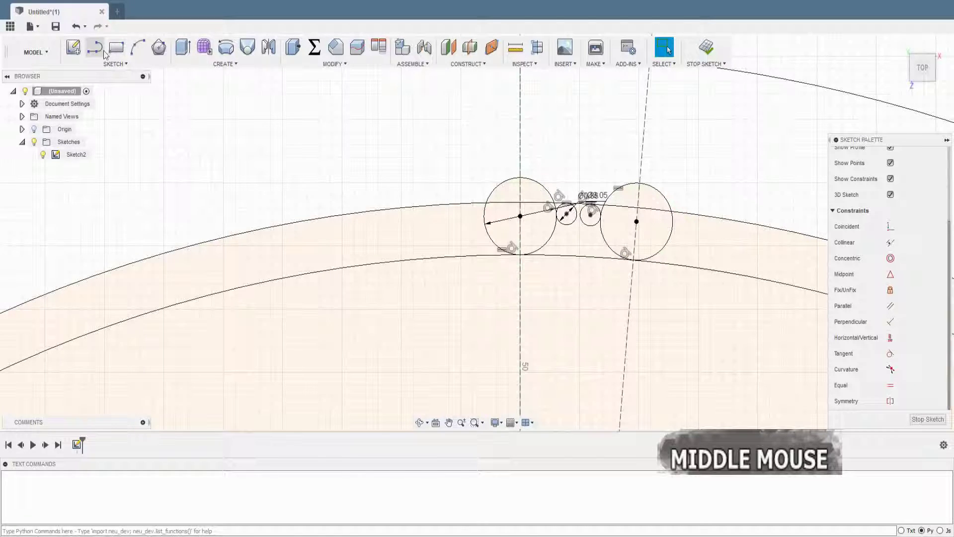
Step: Trim the unwanted curve segments around the small circles in the tooth gap, undoing one mistrim
click(111, 67)
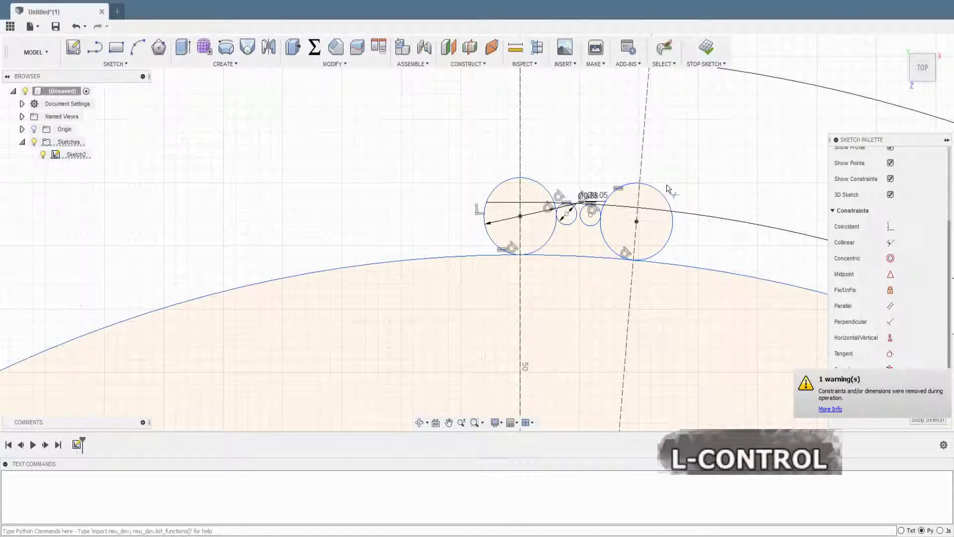
key(ctrl+z)
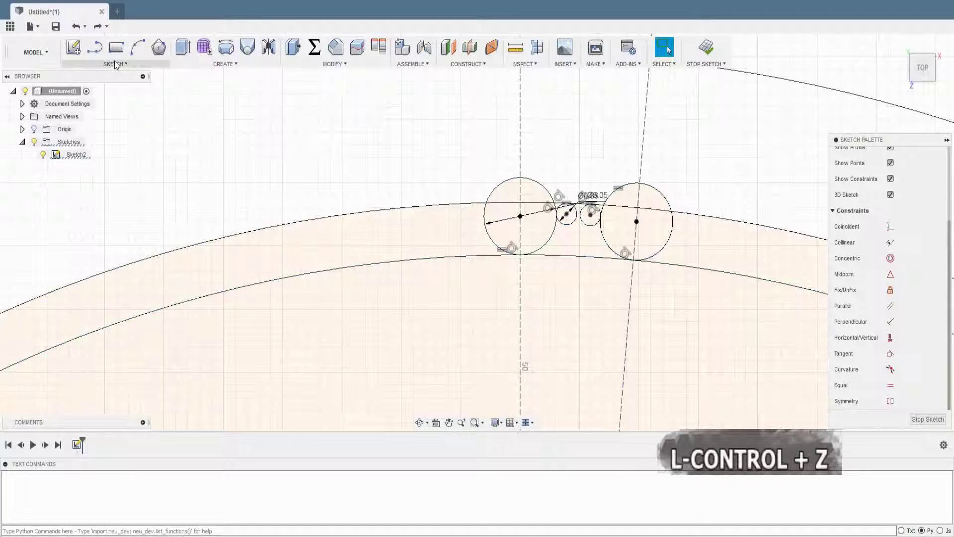
click(118, 64)
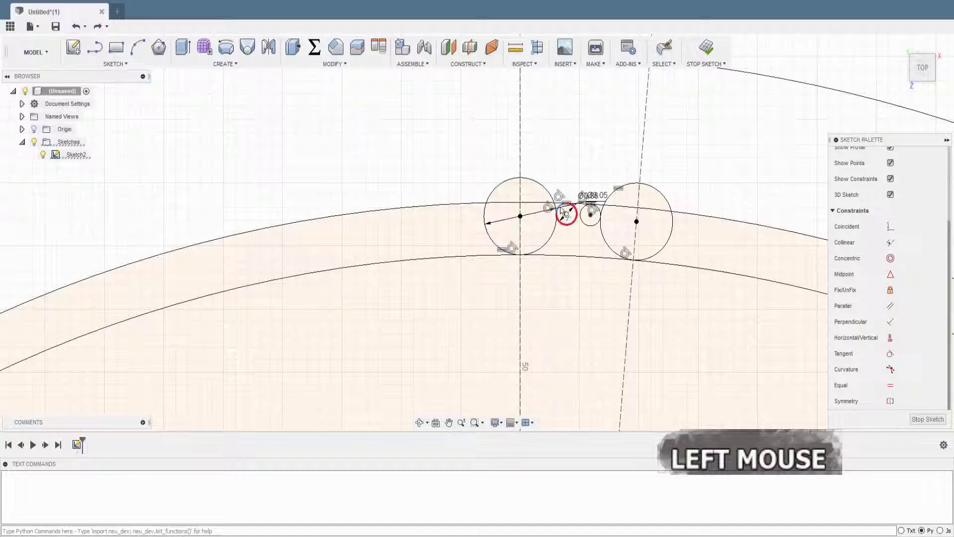
key(Escape)
scroll(up, 3)
scroll(down, 3)
scroll(up, 3)
scroll(down, 3)
key(e)
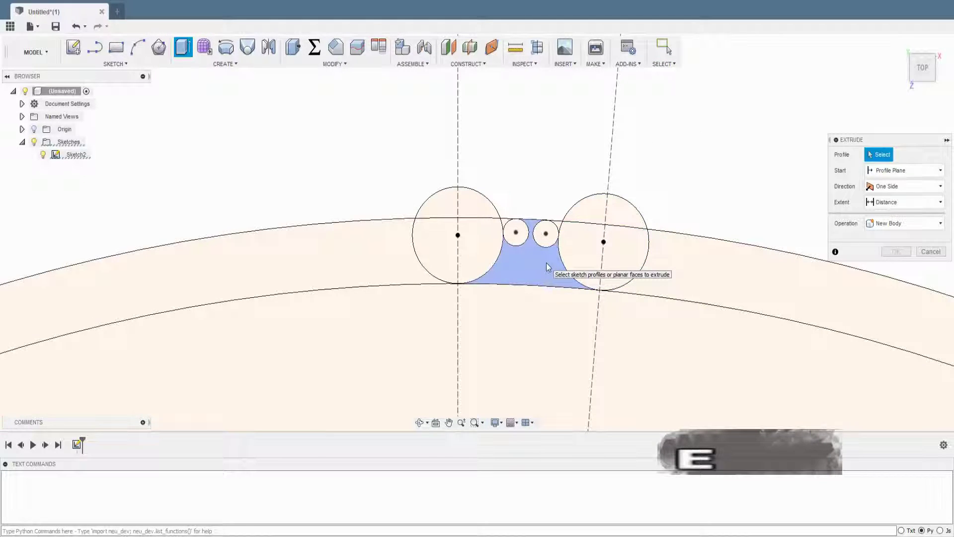
Step: Select the tooth-gap region and small circle areas as the Extrude profiles for a new body
click(550, 266)
scroll(down, 3)
click(556, 236)
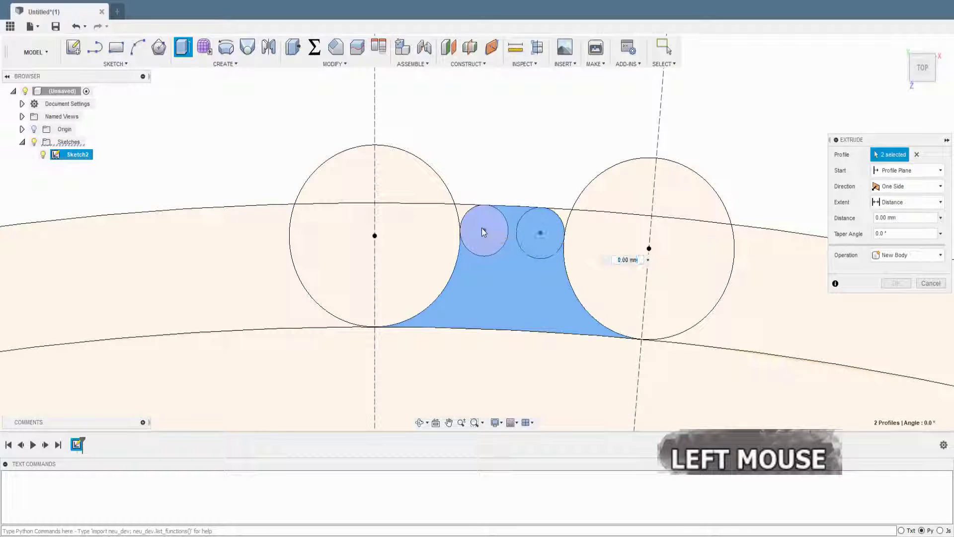
scroll(up, 3)
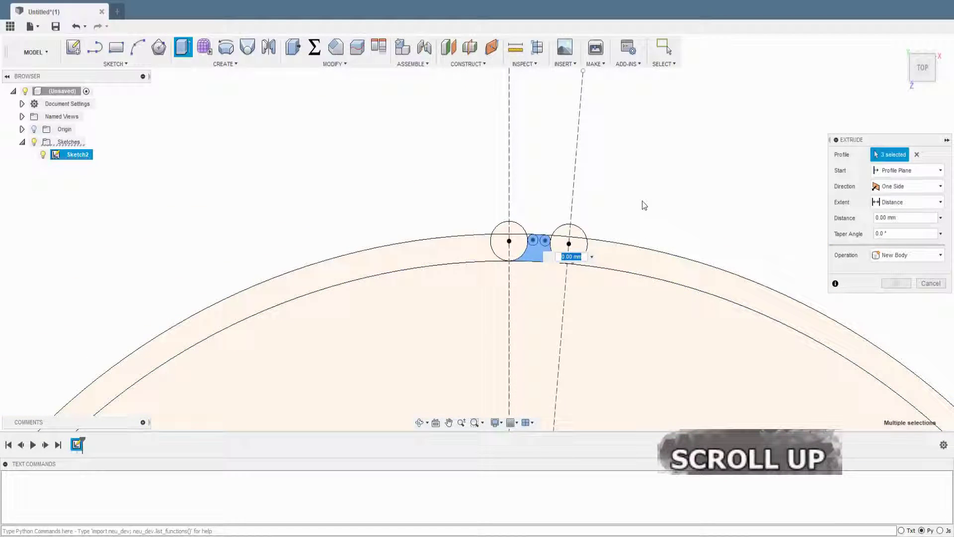
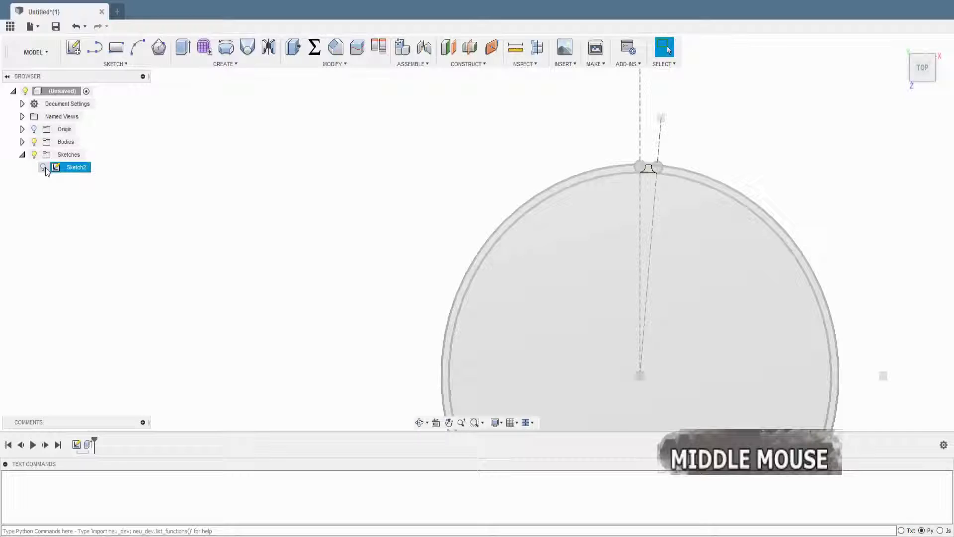
Step: Start a Circular Pattern of bodies and pick the tooth body to repeat
click(50, 172)
middle_click(774, 179)
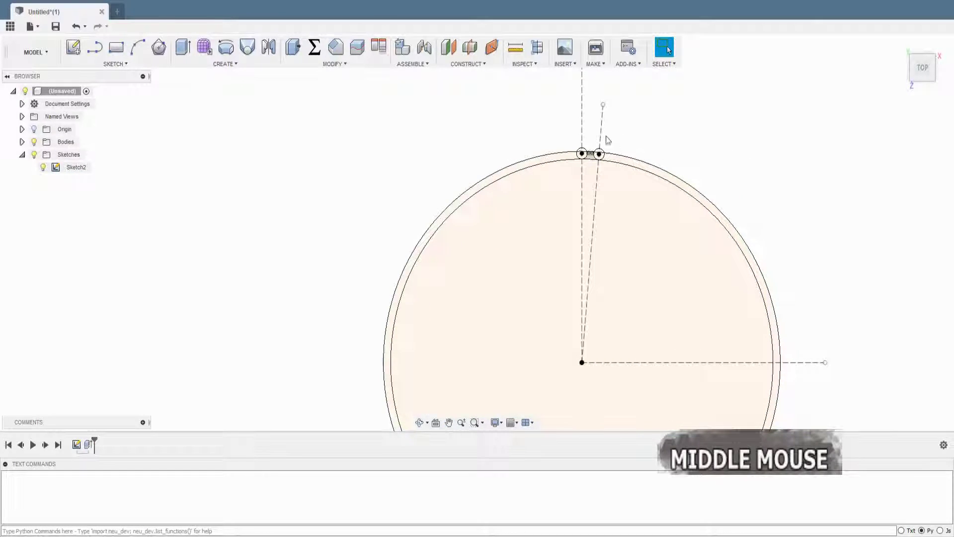
click(243, 66)
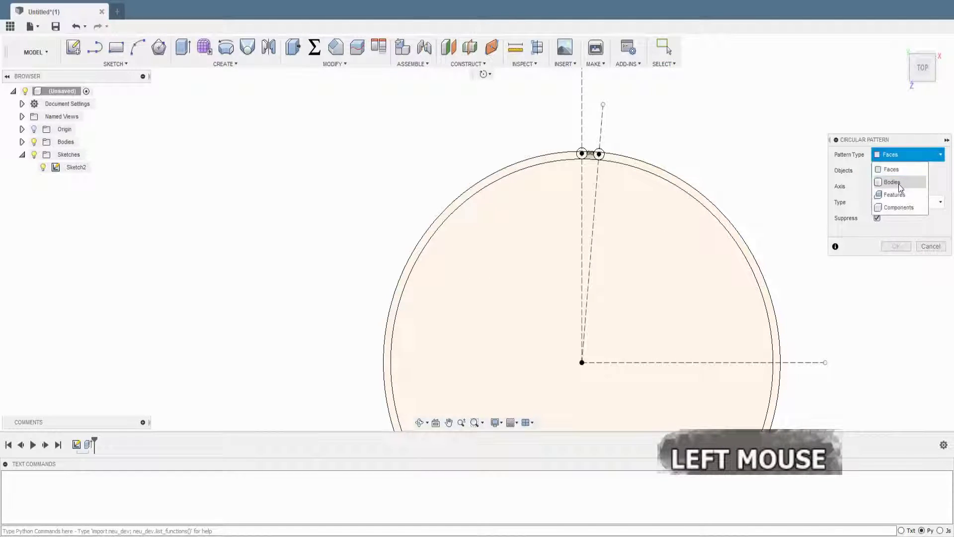
scroll(down, 3)
click(603, 166)
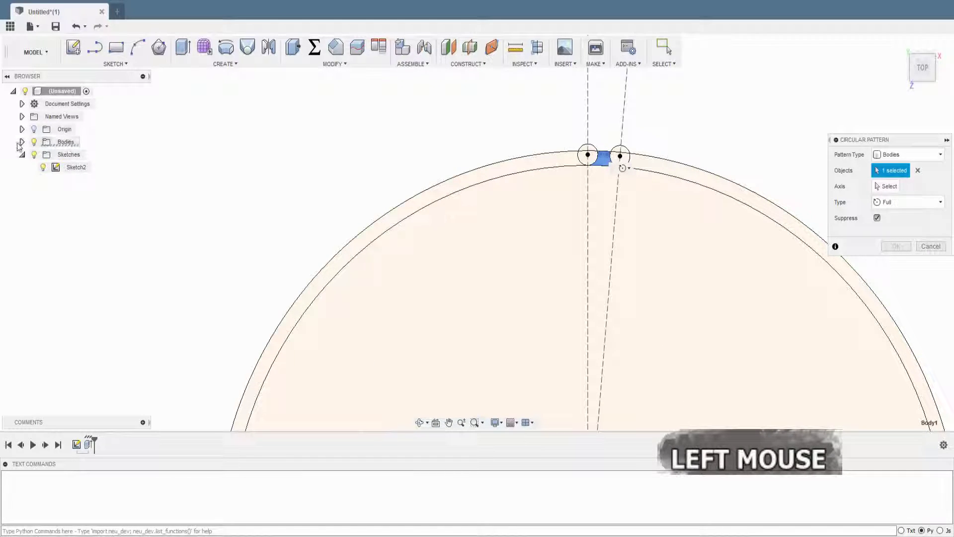
scroll(up, 3)
click(901, 187)
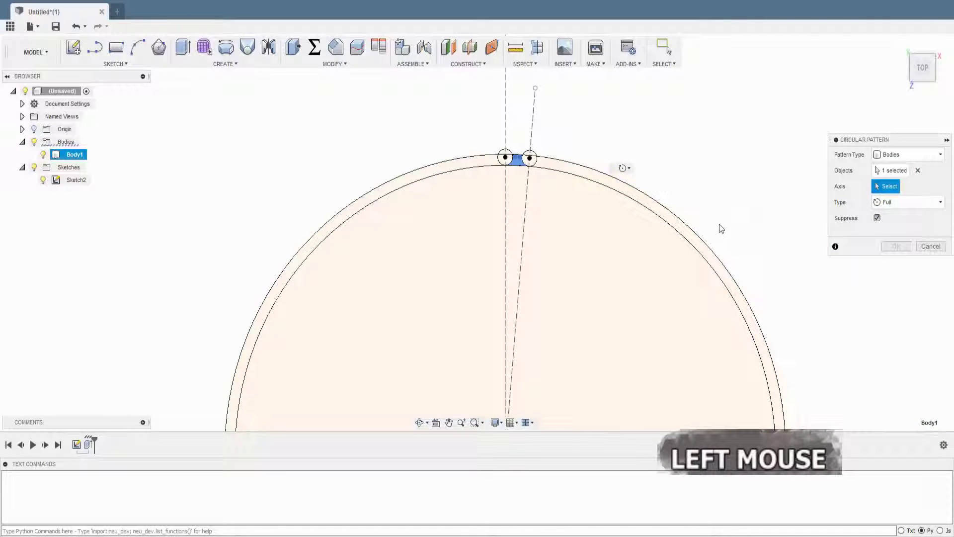
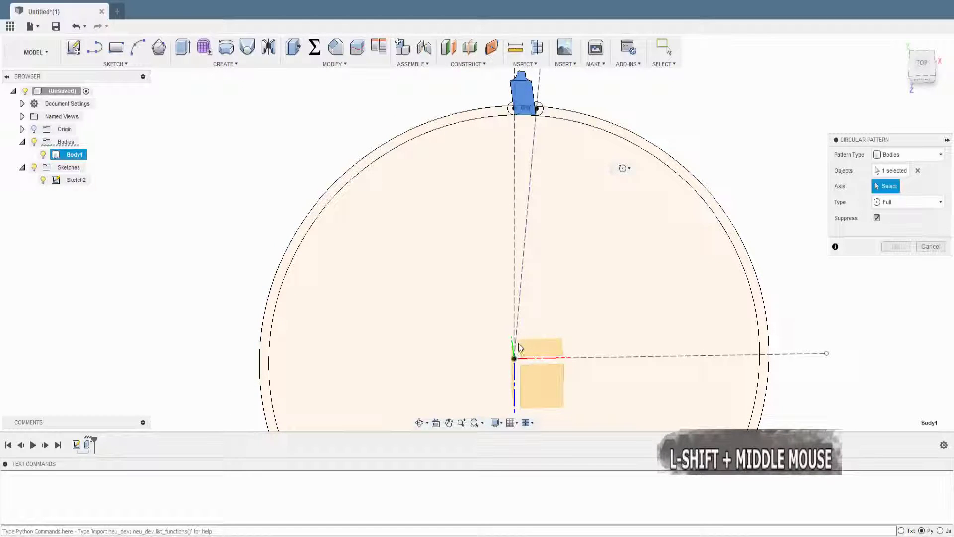
Step: Pattern the tooth body around the ring's centre axis with quantity 72
click(517, 352)
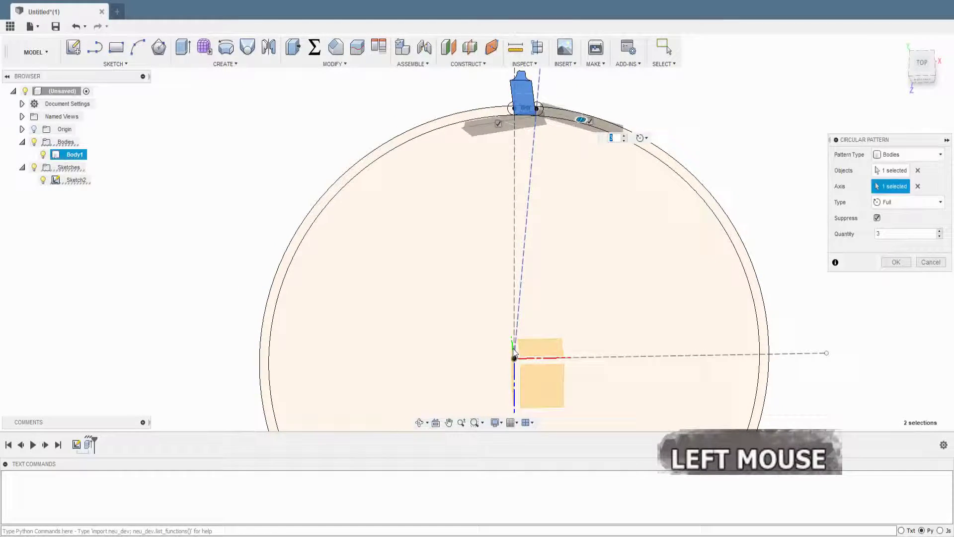
scroll(down, 3)
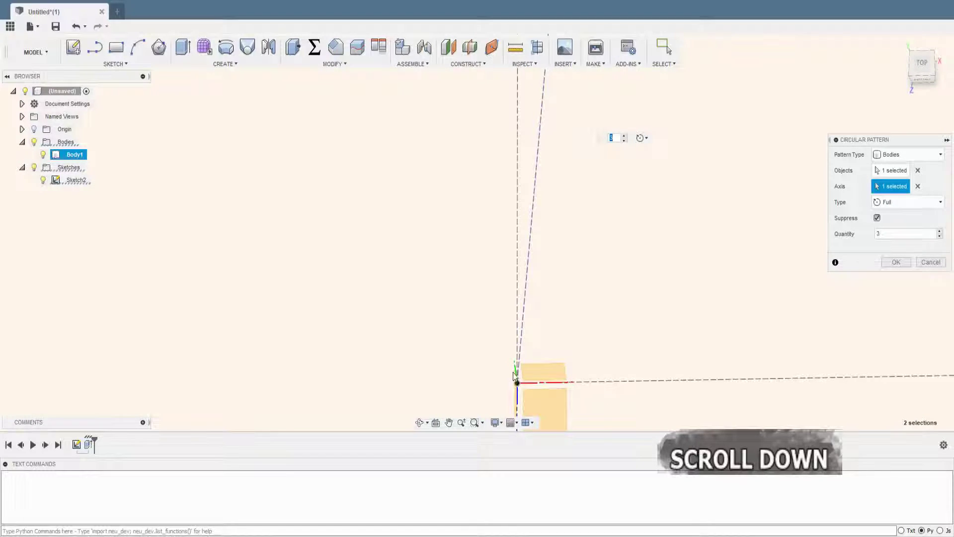
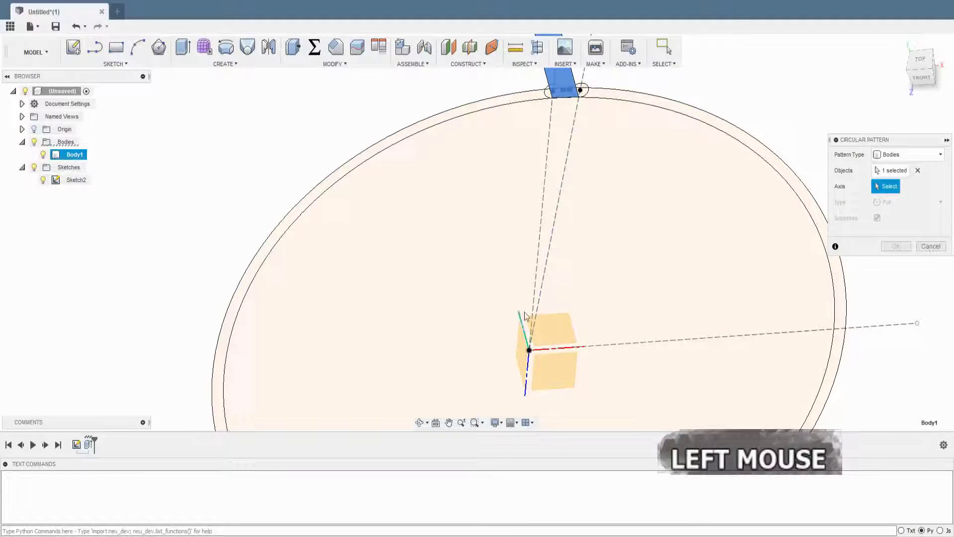
scroll(down, 3)
click(532, 359)
scroll(up, 3)
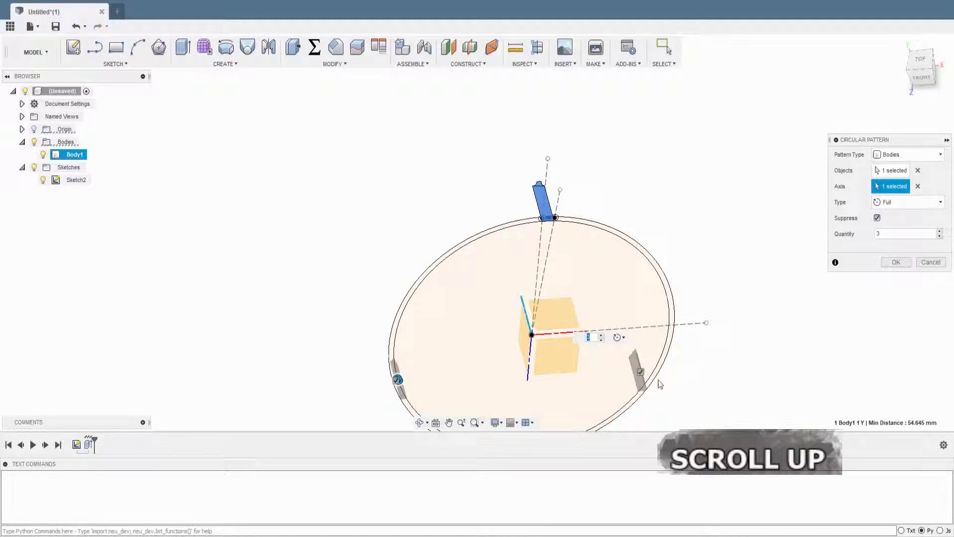
key(7)
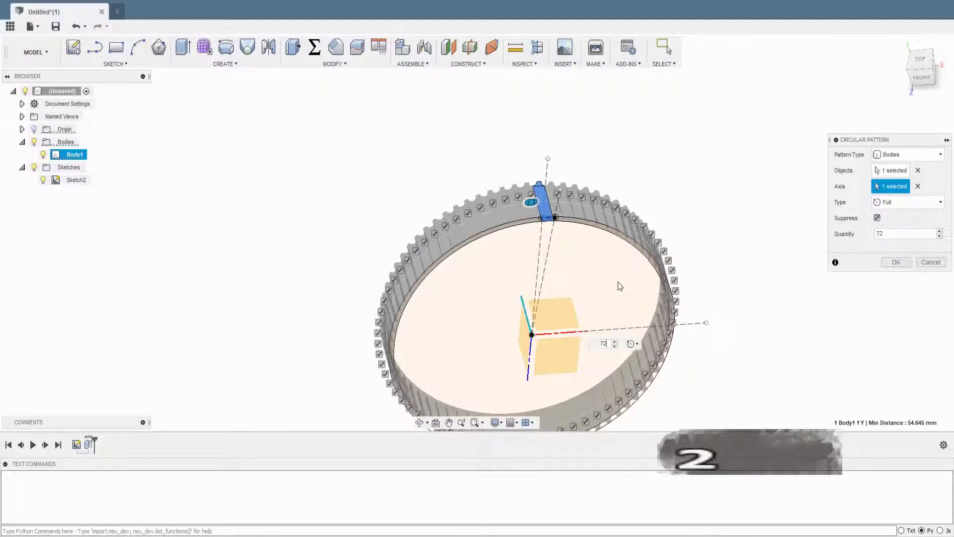
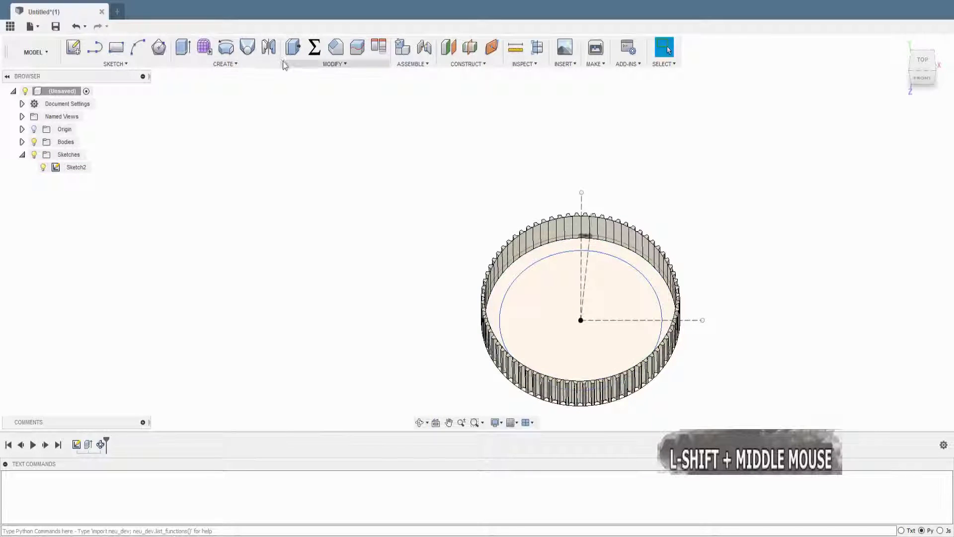
Step: Start a Combine cut of the patterned tooth bodies from the ring
click(292, 52)
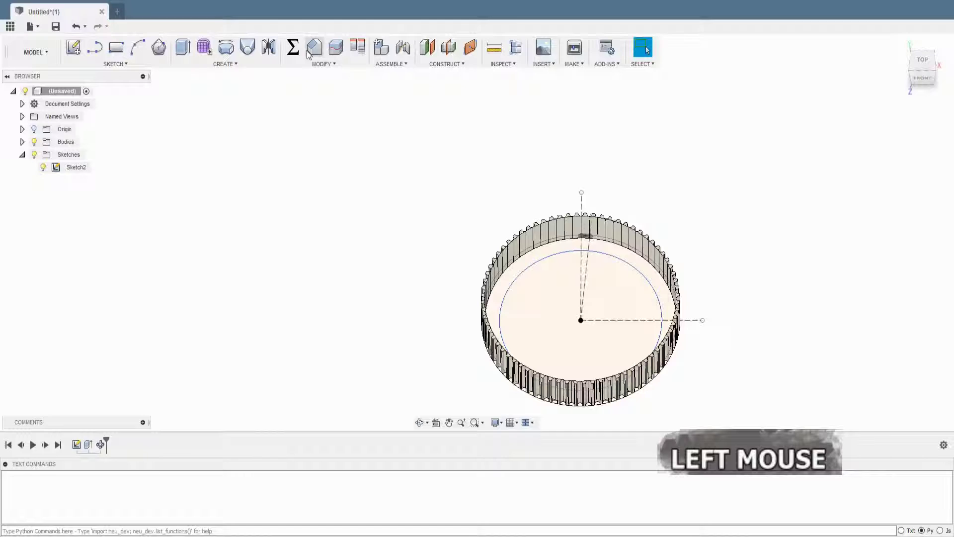
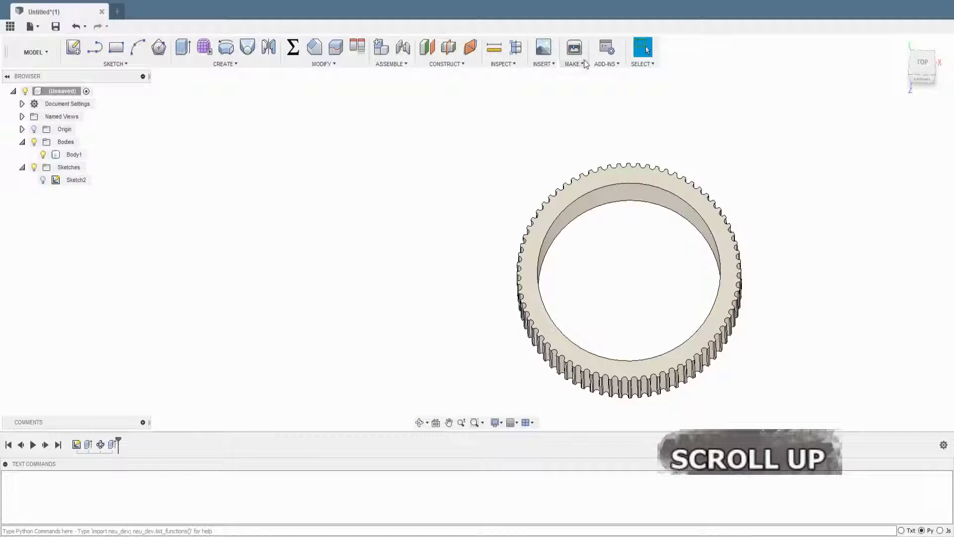
Step: Set up 3D Print for Body1 as a high-refinement preview mesh sent to RepetierHost
click(586, 66)
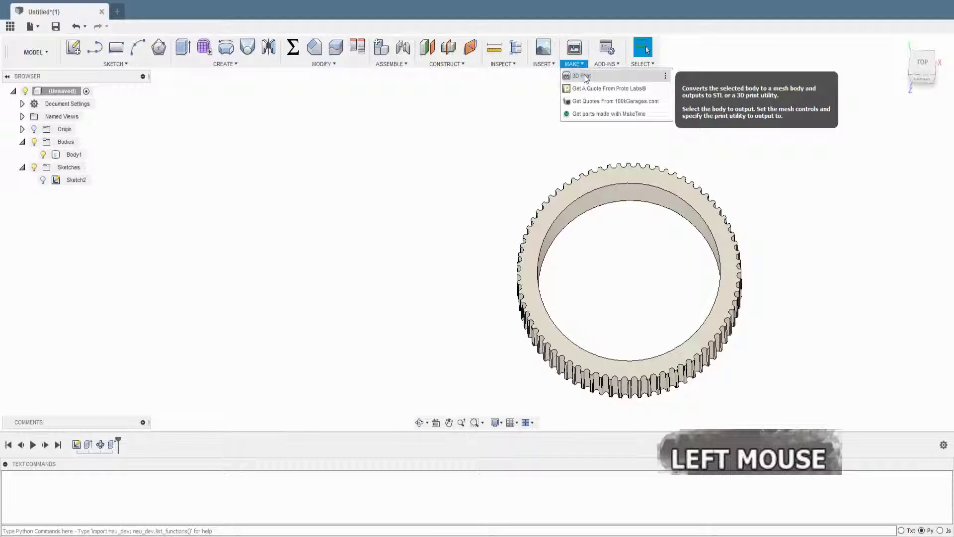
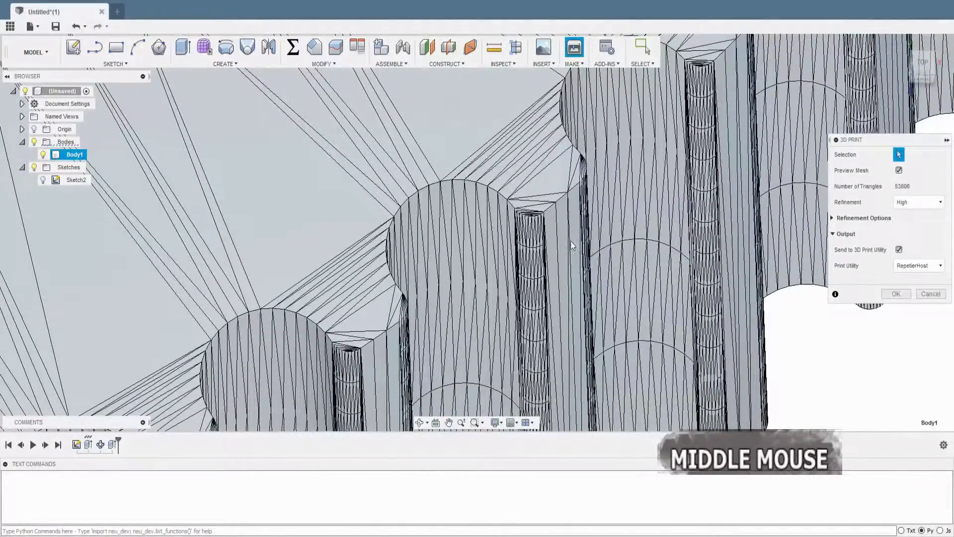
scroll(down, 3)
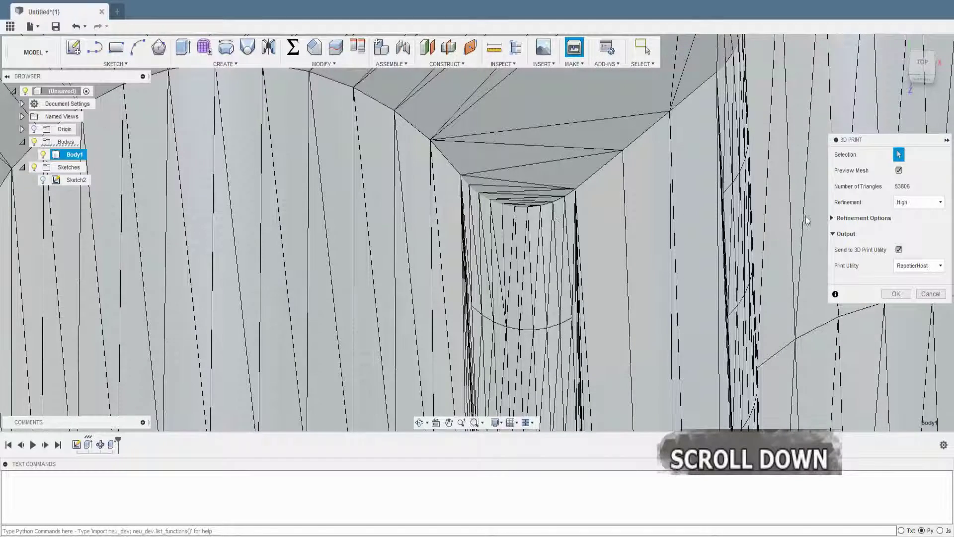
click(941, 205)
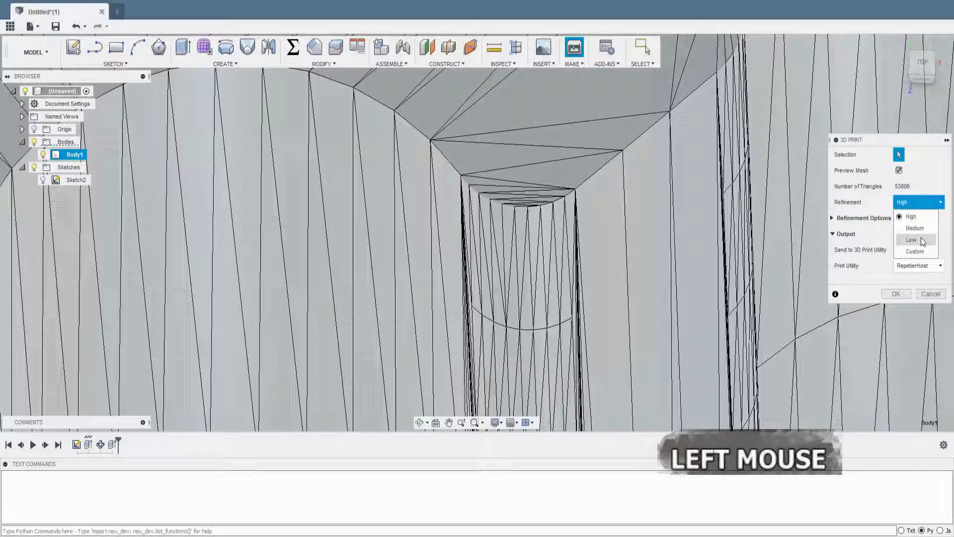
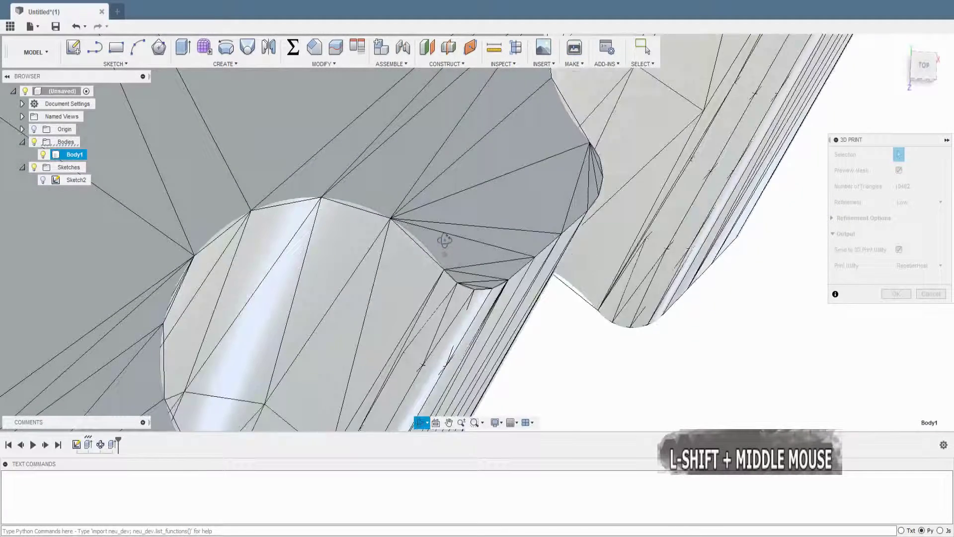
click(939, 200)
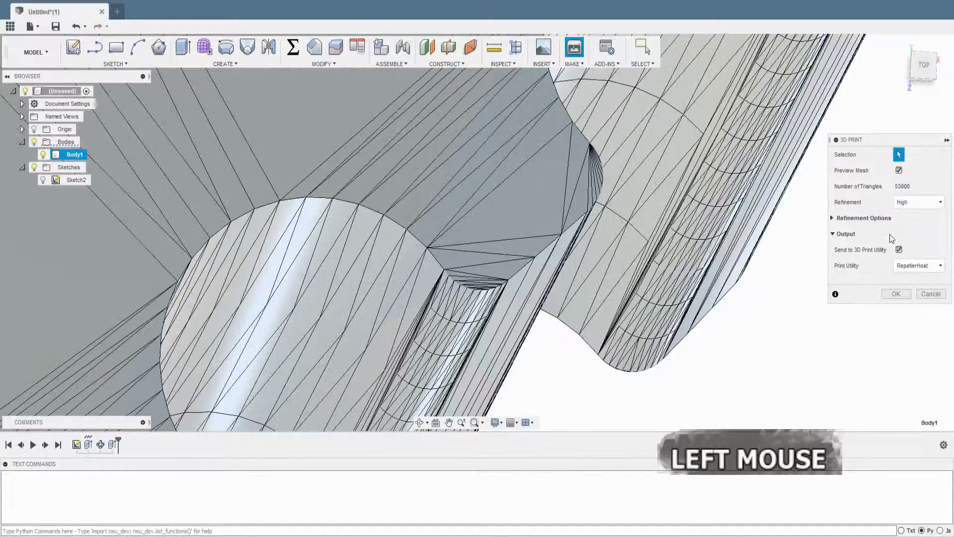
scroll(down, 3)
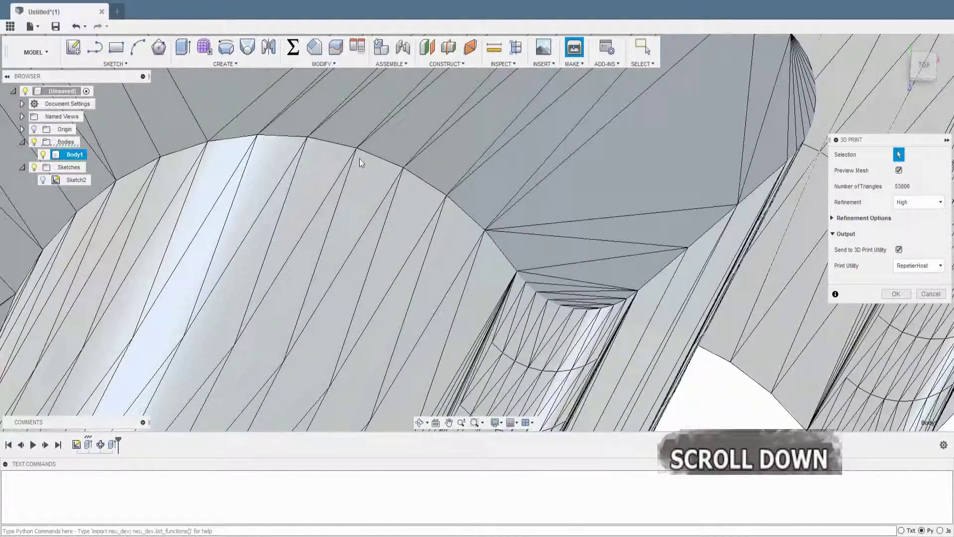
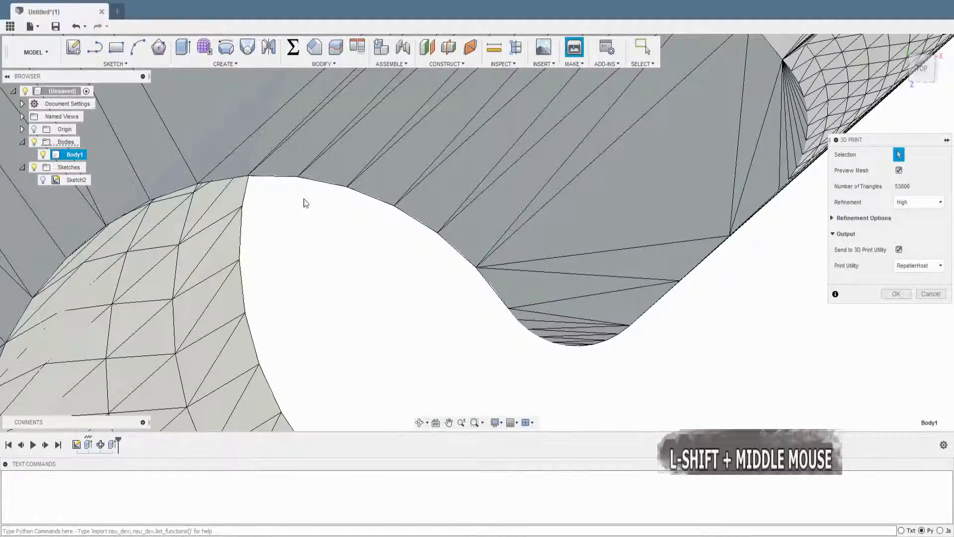
scroll(up, 3)
Step: Send the meshed ring to Repetier-Host and let it slice into a 67-layer toolpath preview
click(905, 297)
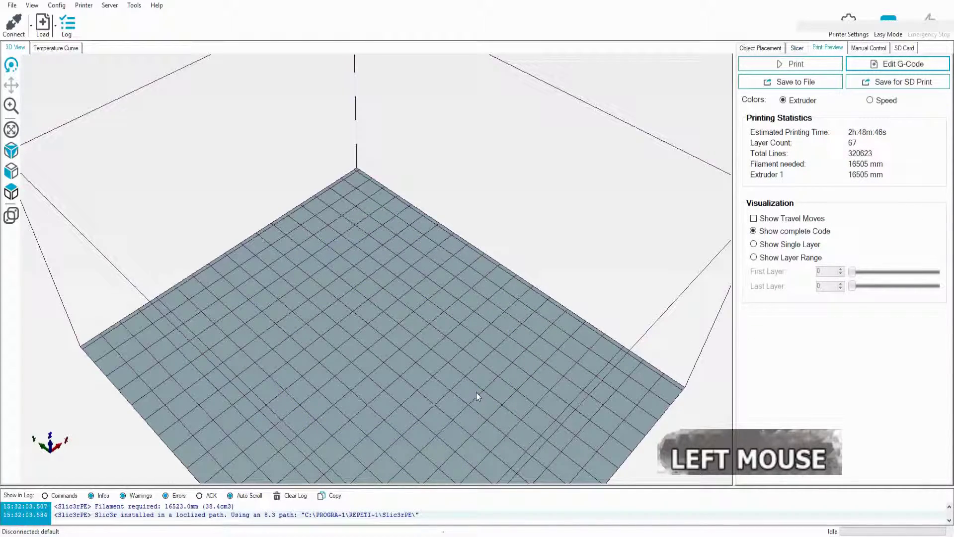
middle_click(439, 390)
scroll(down, 3)
scroll(up, 3)
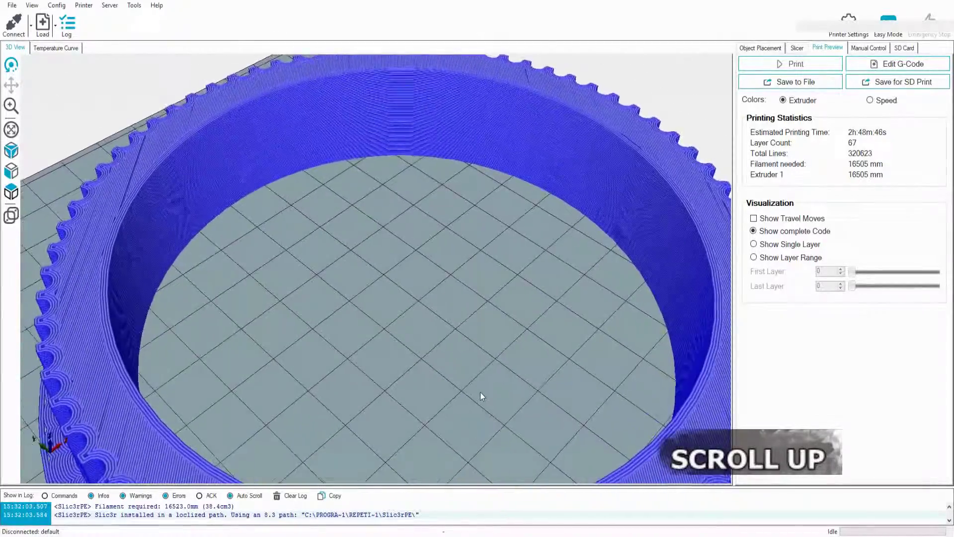
Step: Pan and zoom the print preview to inspect the layered tooth toolpaths up close
middle_click(481, 383)
middle_click(507, 372)
middle_click(503, 400)
middle_click(498, 411)
middle_click(485, 362)
middle_click(468, 346)
scroll(down, 3)
scroll(up, 3)
scroll(down, 3)
middle_click(457, 375)
scroll(down, 3)
scroll(up, 3)
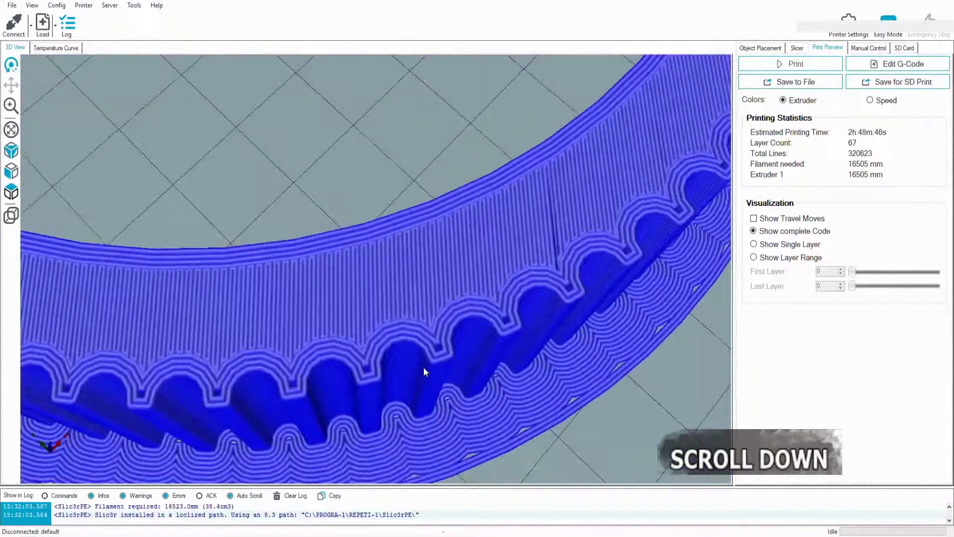
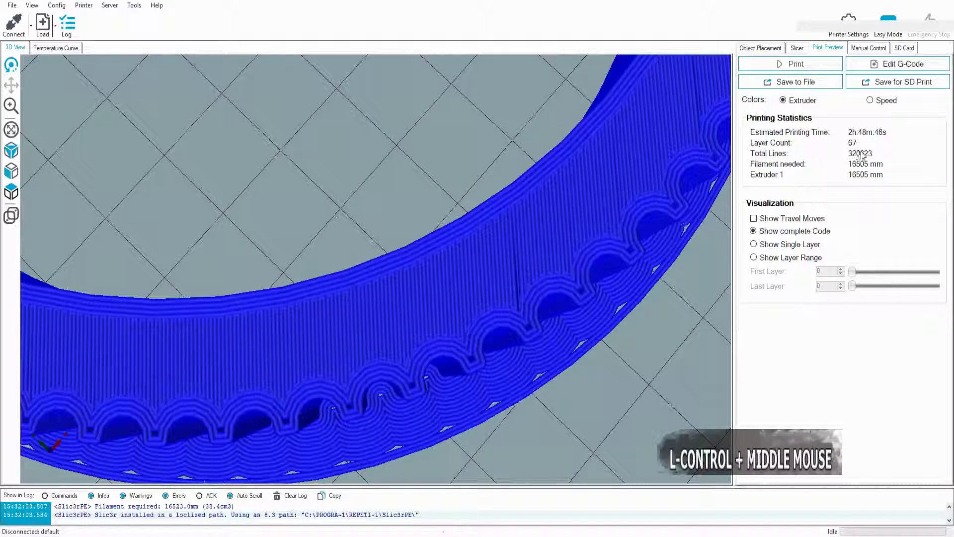
Step: Switch to the second Repetier-Host window and pan its 507,415-line sliced ring preview to the teeth
click(877, 157)
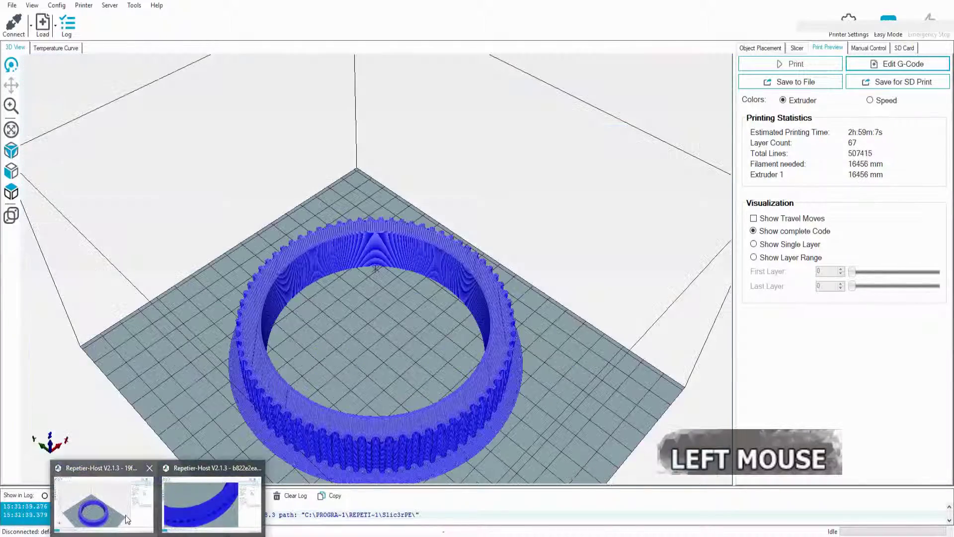
middle_click(365, 413)
middle_click(403, 386)
middle_click(409, 402)
scroll(up, 3)
middle_click(431, 430)
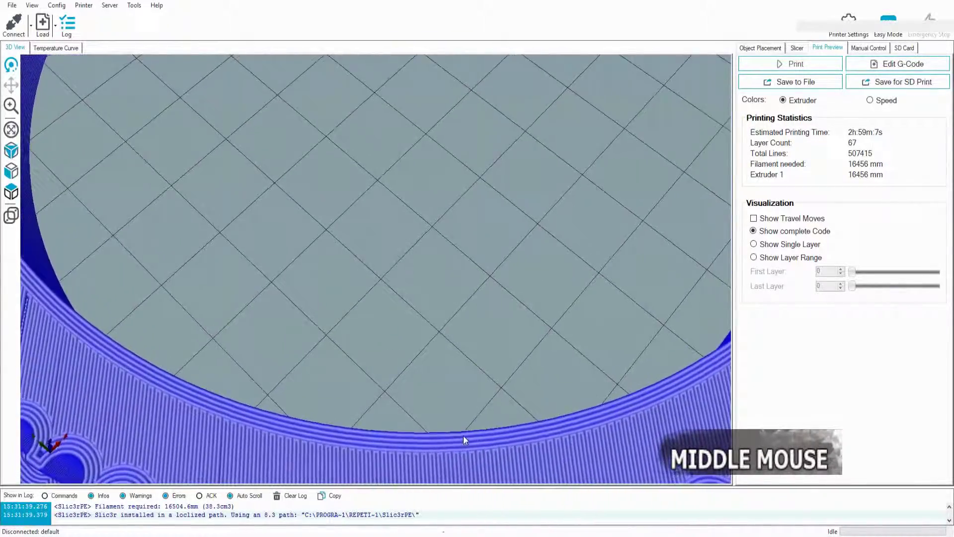